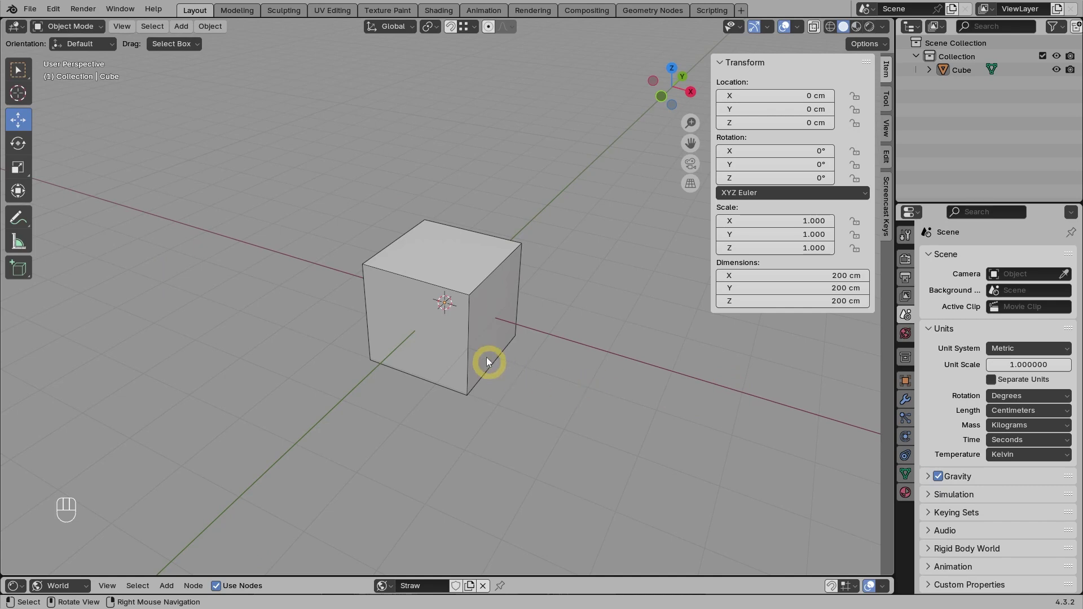
Delete the default cube to leave an empty scene
left_click(482, 349)
key("Delete")
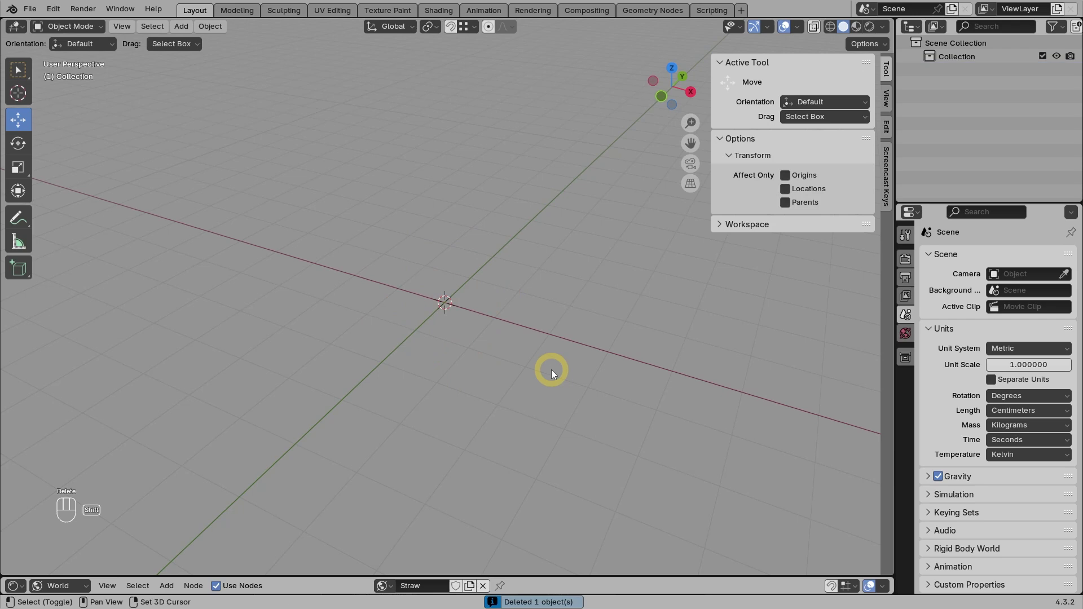
Add a cylinder sized 40 × 40 cm and 300 cm tall as the pillar shaft, then inspect its top
key("shift+a")
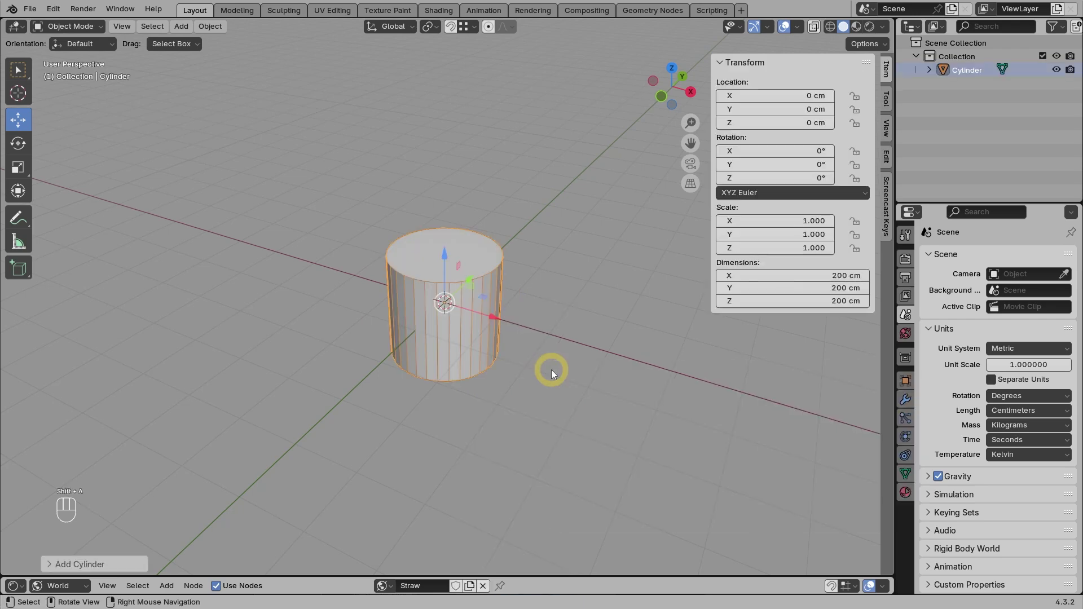
left_click_drag(502, 371, 539, 356)
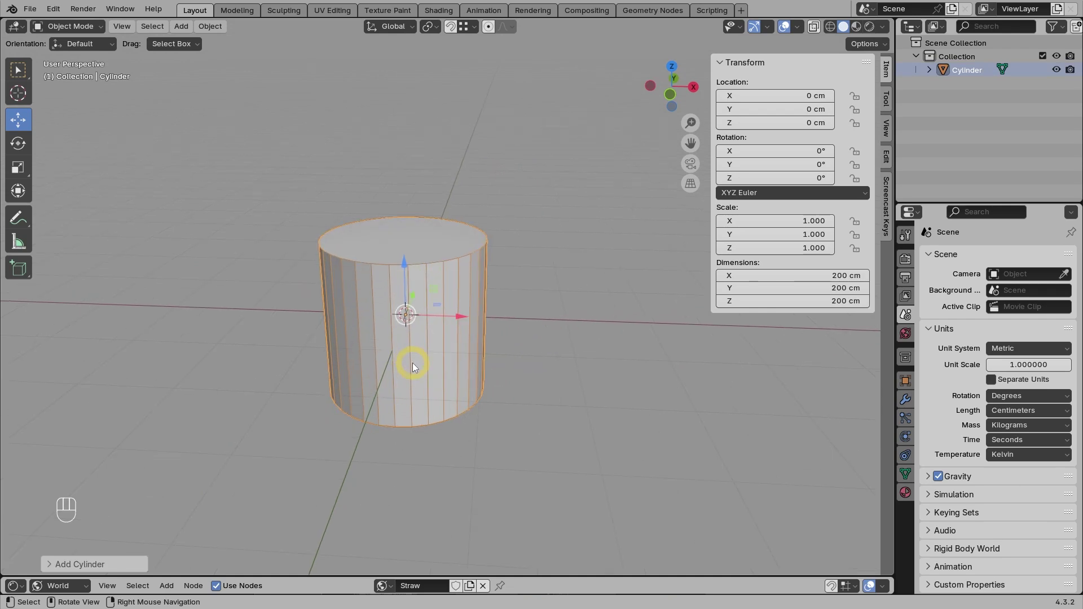
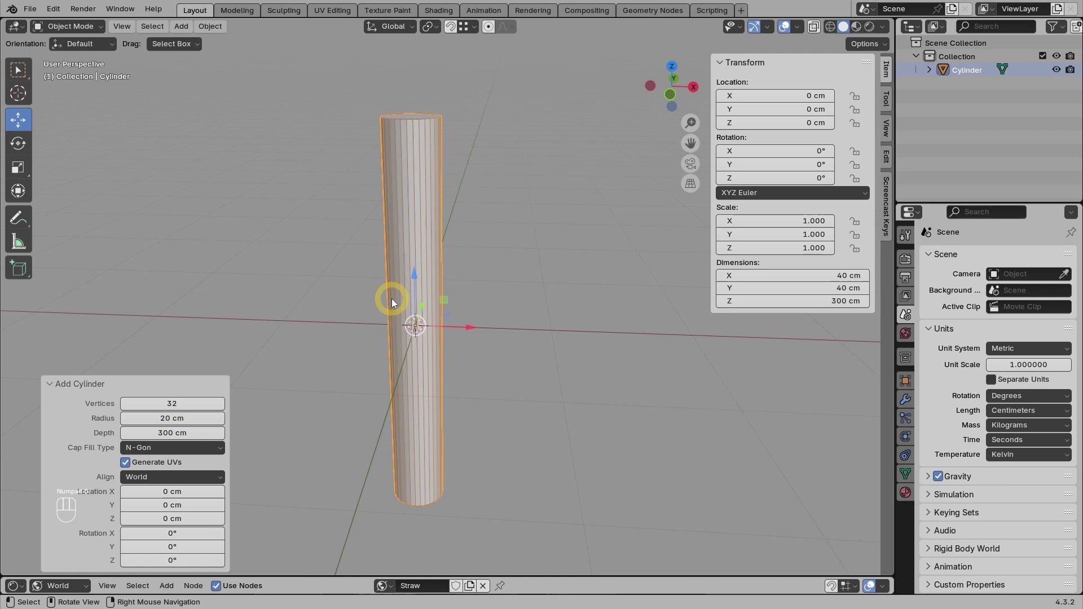
left_click_drag(418, 303, 429, 308)
middle_click(422, 315)
left_click_drag(439, 285, 472, 385)
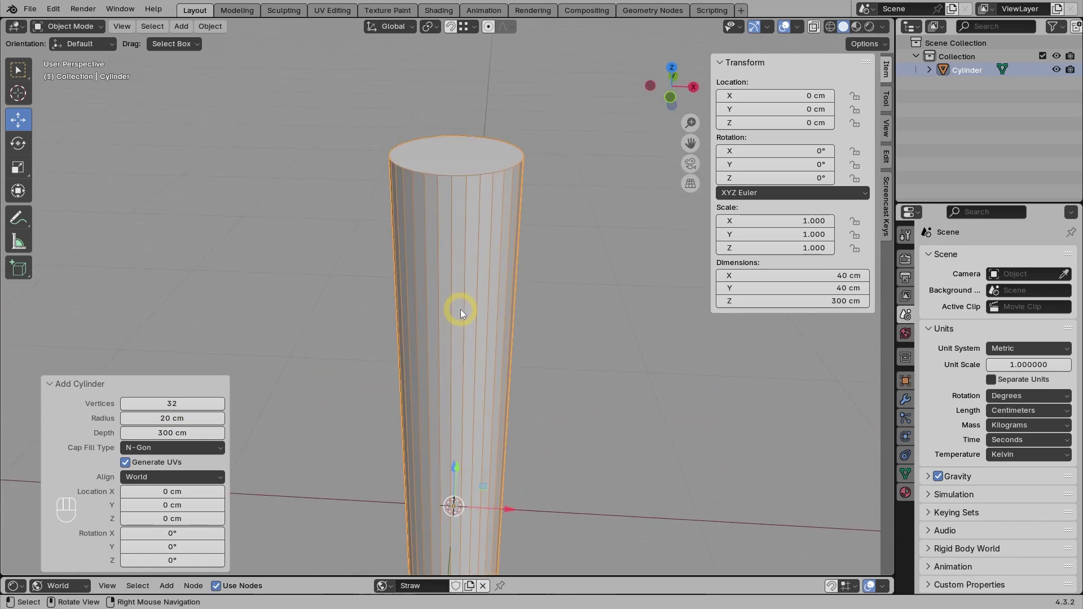
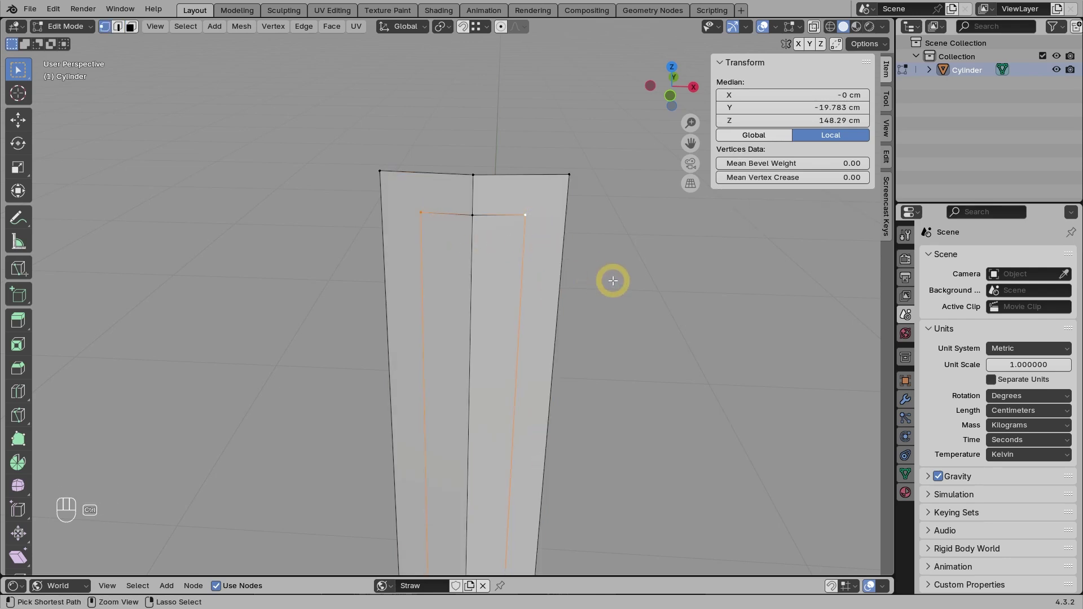
Bevel the flute's top corner vertices with 4 segments into an arch and merge duplicates by distance
key("ctrl+shift+b")
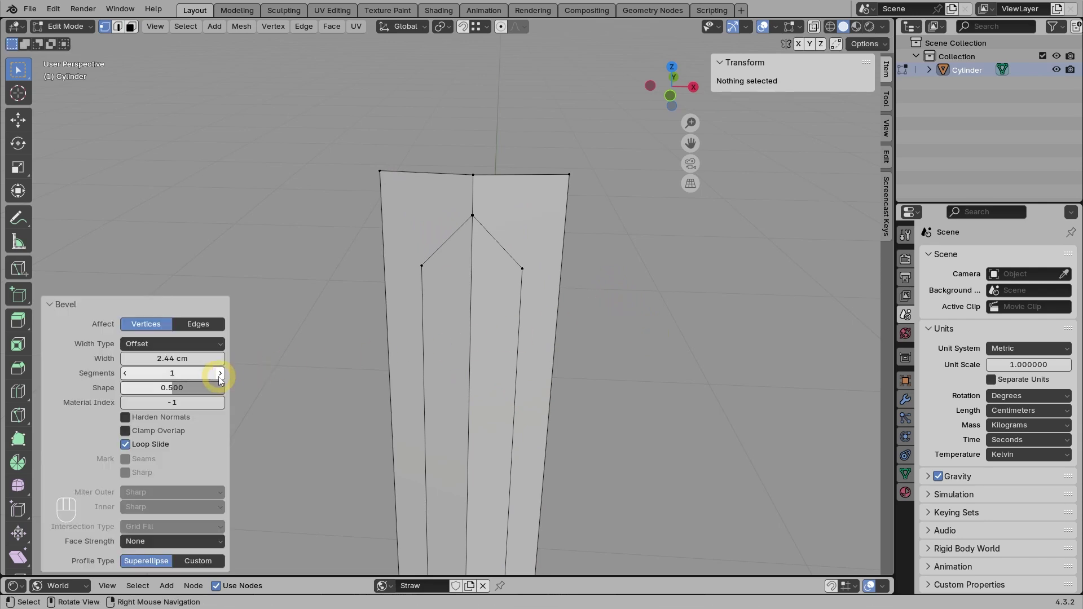
left_click(222, 380)
left_click(226, 379)
left_click(226, 378)
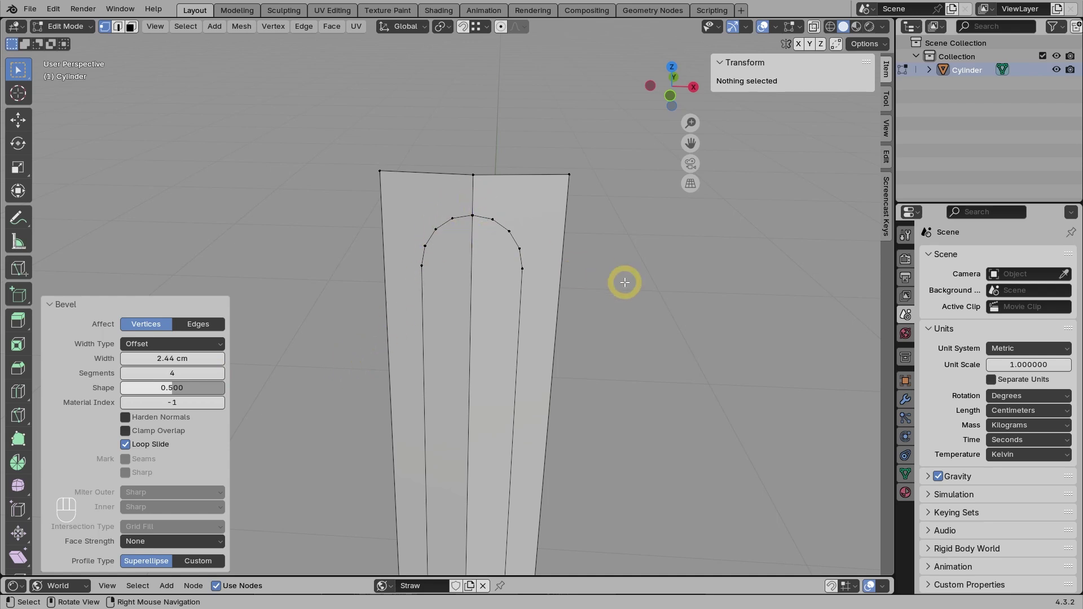
key("a")
key("m")
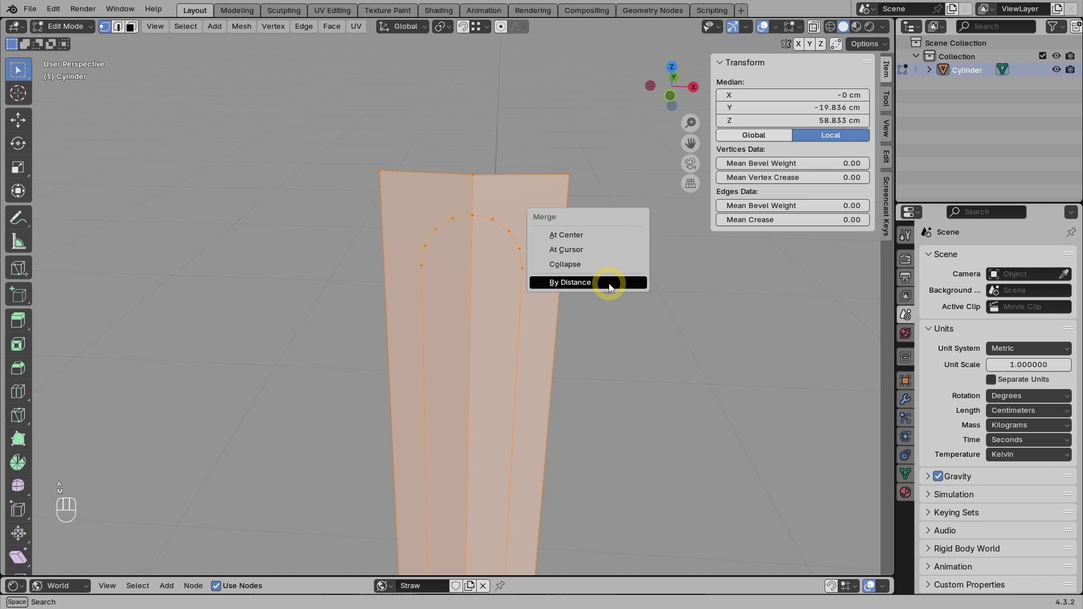
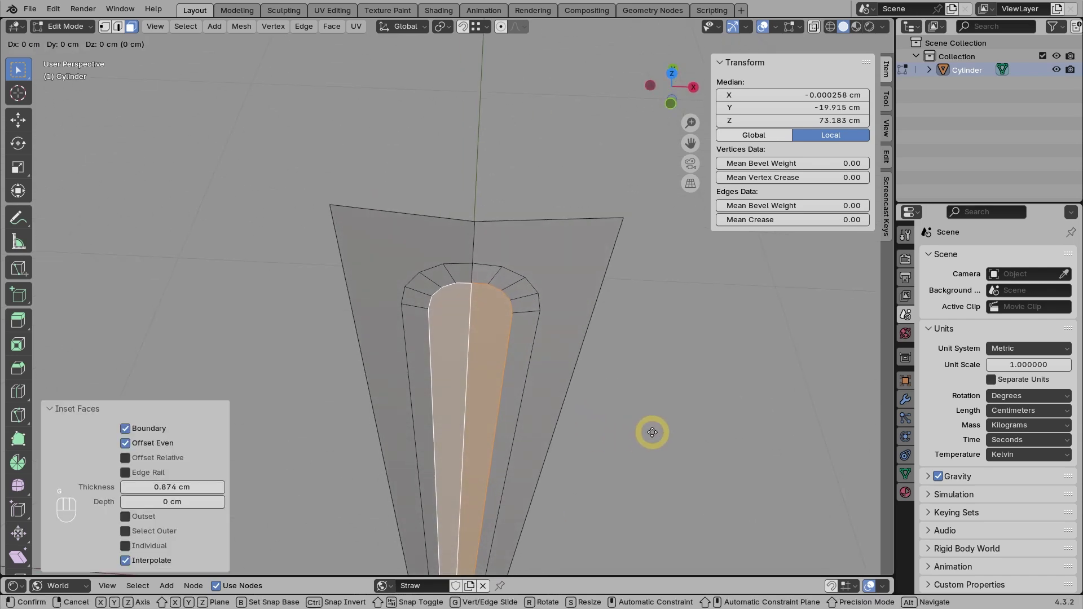
Push the arched flute face inward about 0.73 cm along Y to form a recessed groove
key("y")
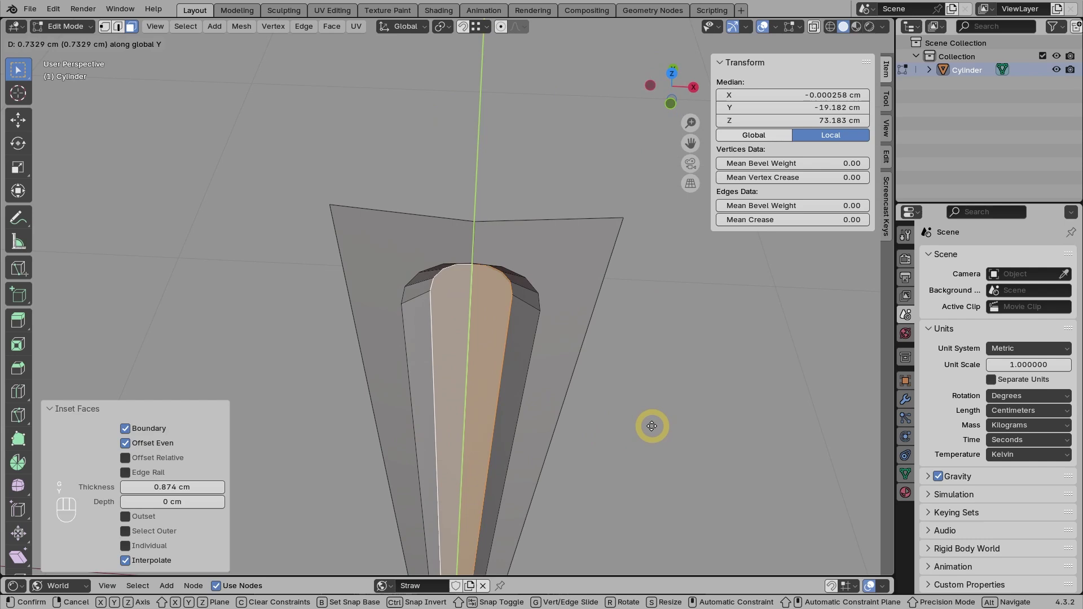
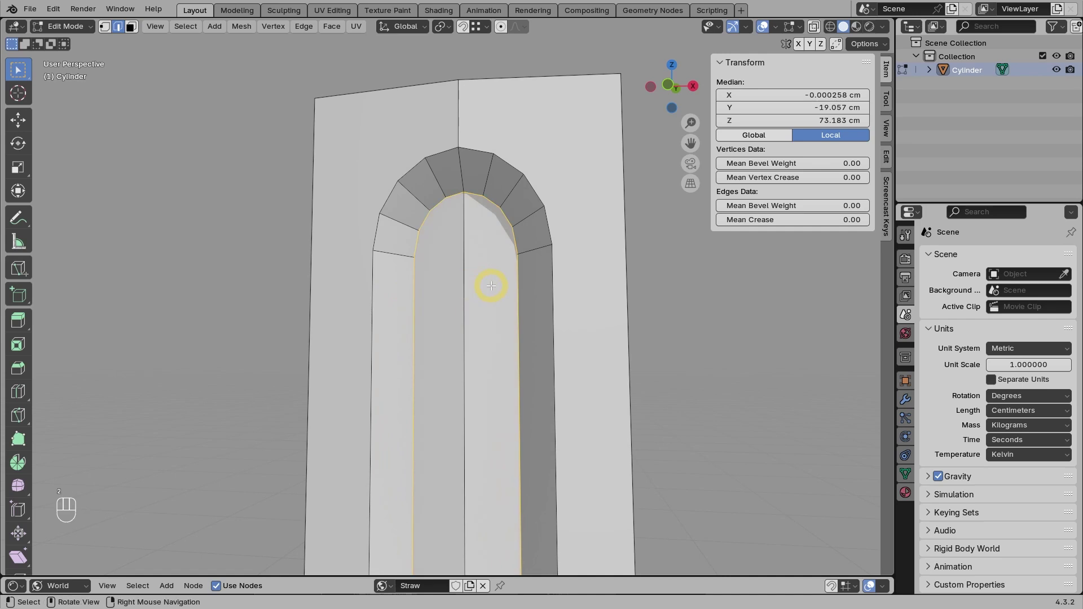
Bevel the groove's inner rim with 2 segments at ~0.2 cm, then grow a face selection out to its boundary
key("ctrl+b")
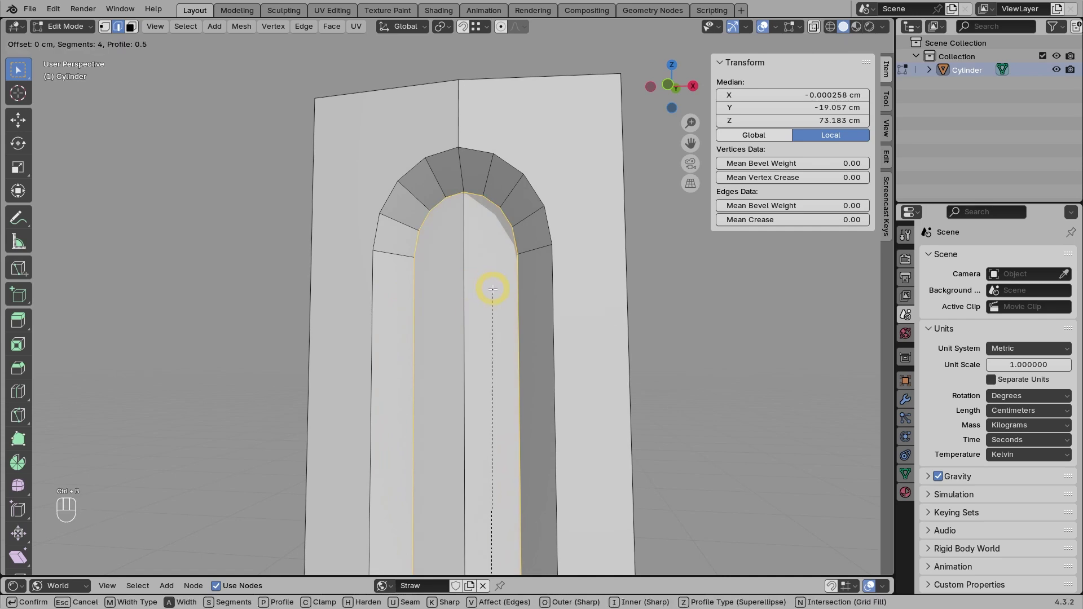
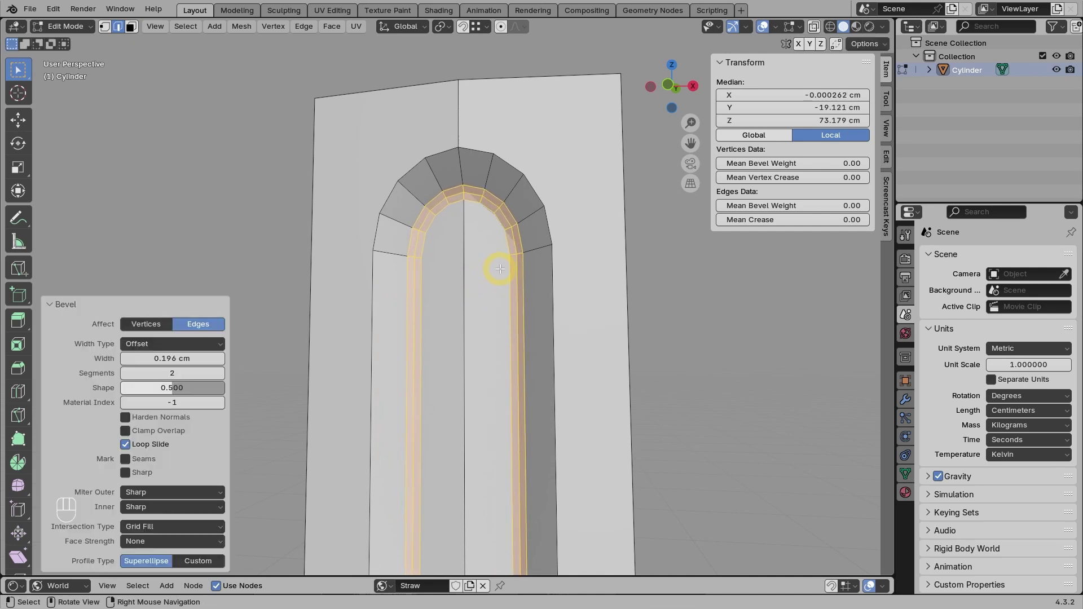
key("3")
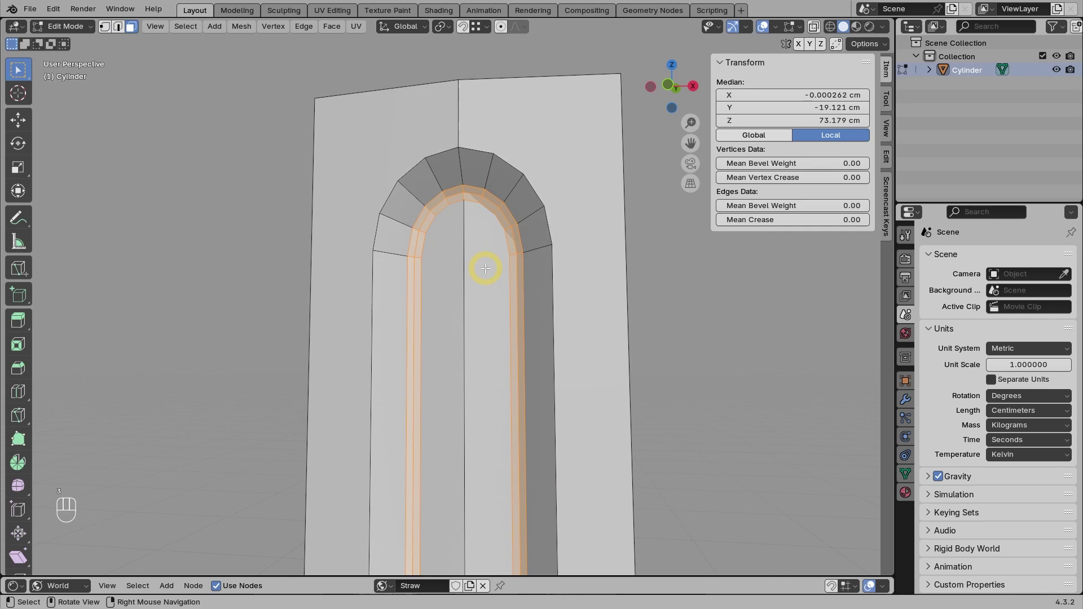
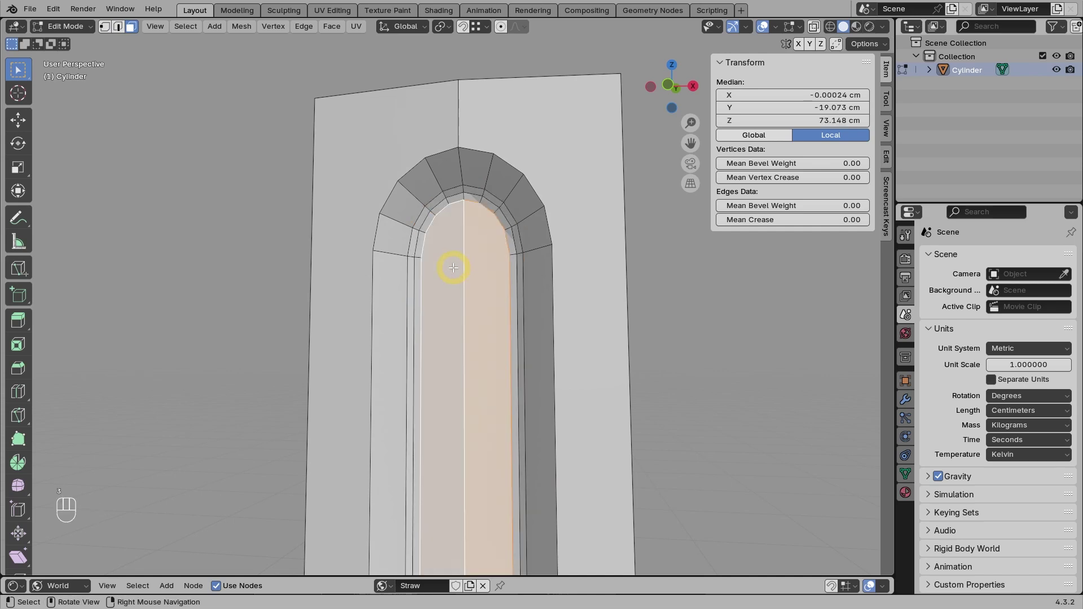
key("ctrl+KP_Add")
key("ctrl+KP_Add")
key("ctrl+KP_Add")
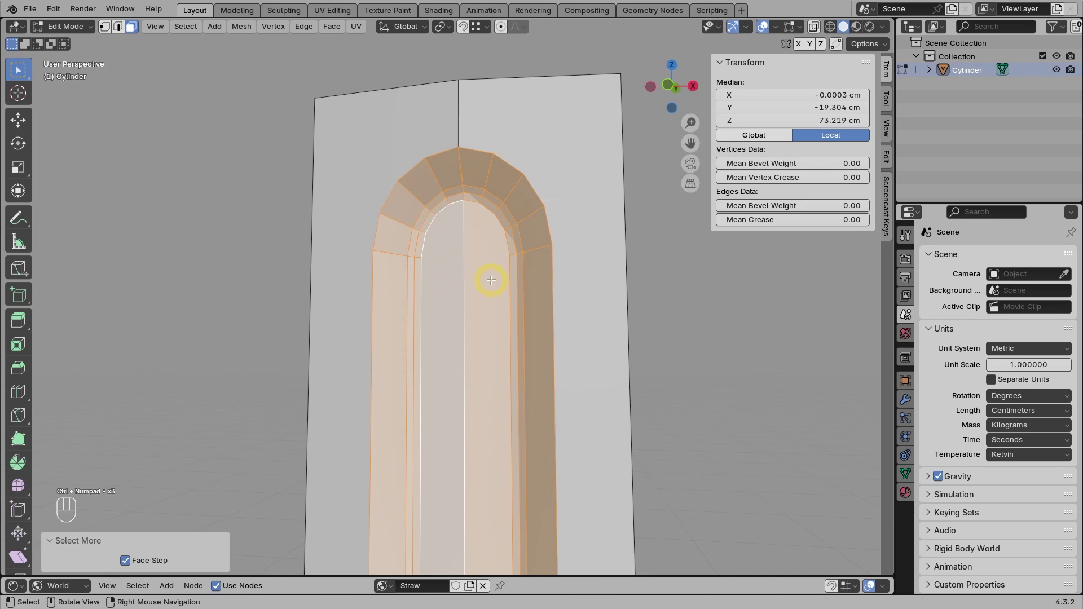
left_click_drag(188, 34, 376, 287)
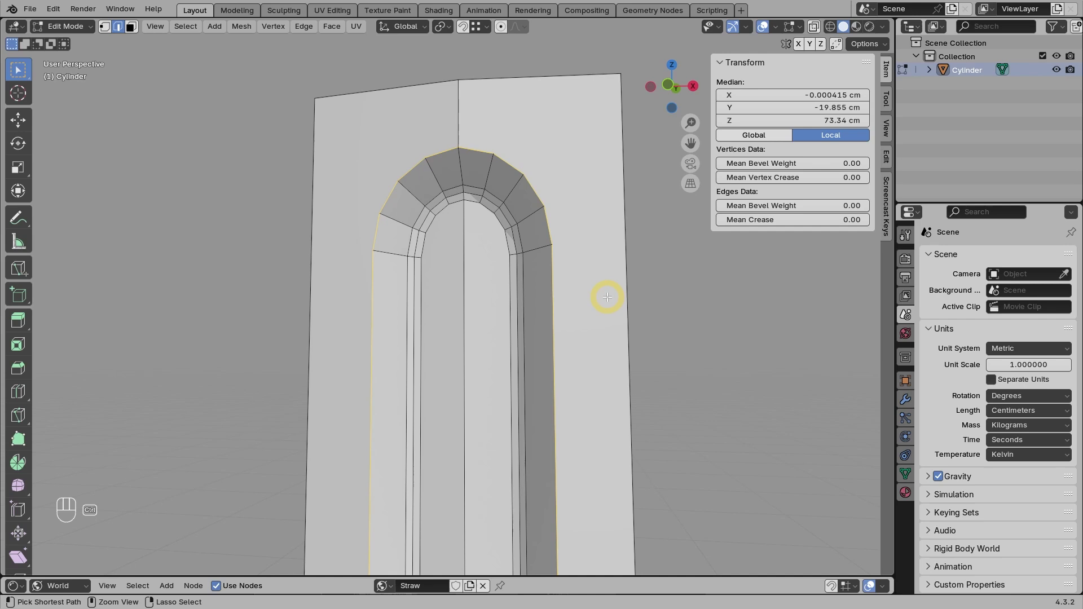
Bevel the groove's outer rim with 2 segments at about 0.17 cm width
key("ctrl+b")
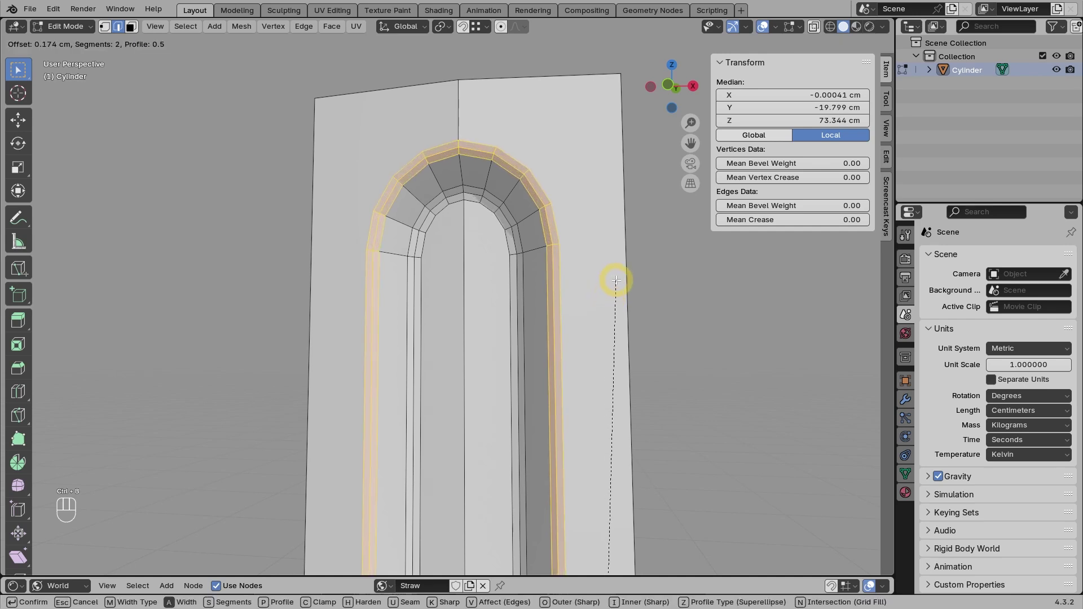
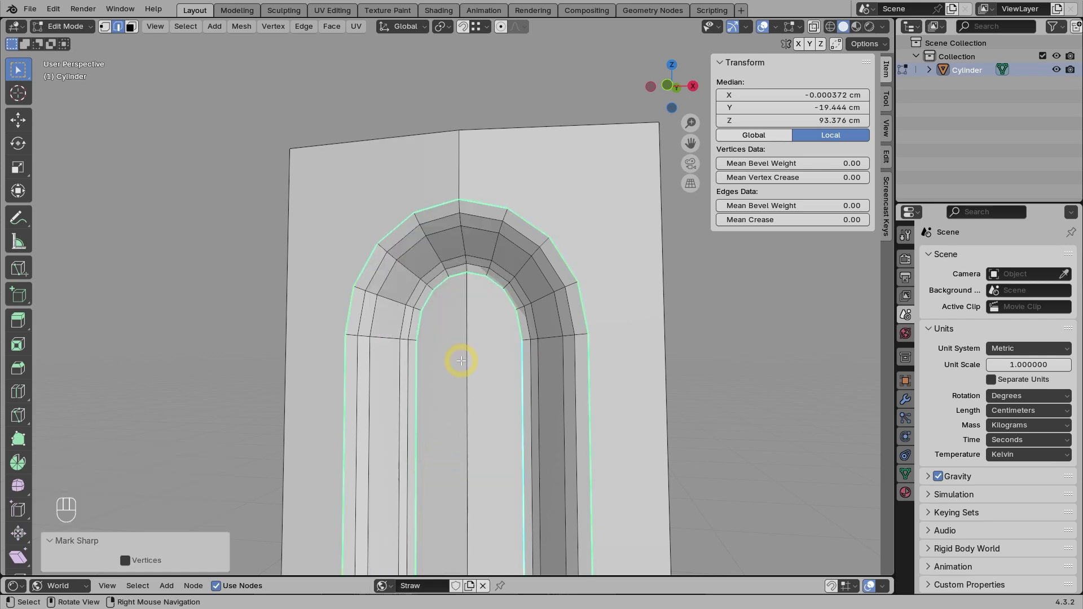
Join the panel's top corners to the arch sides with edges and return to Object Mode
key("1")
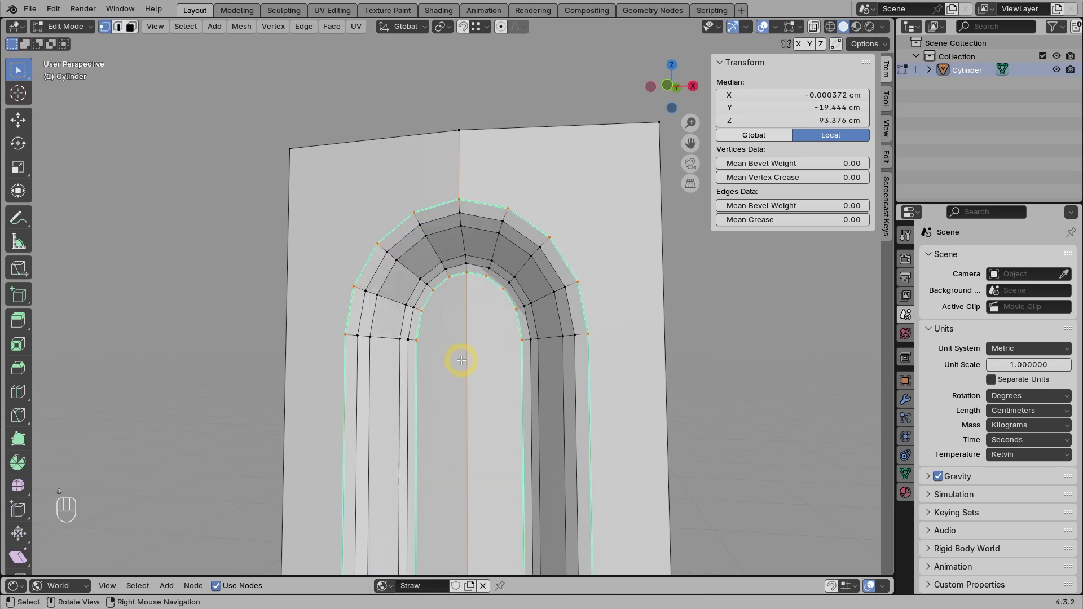
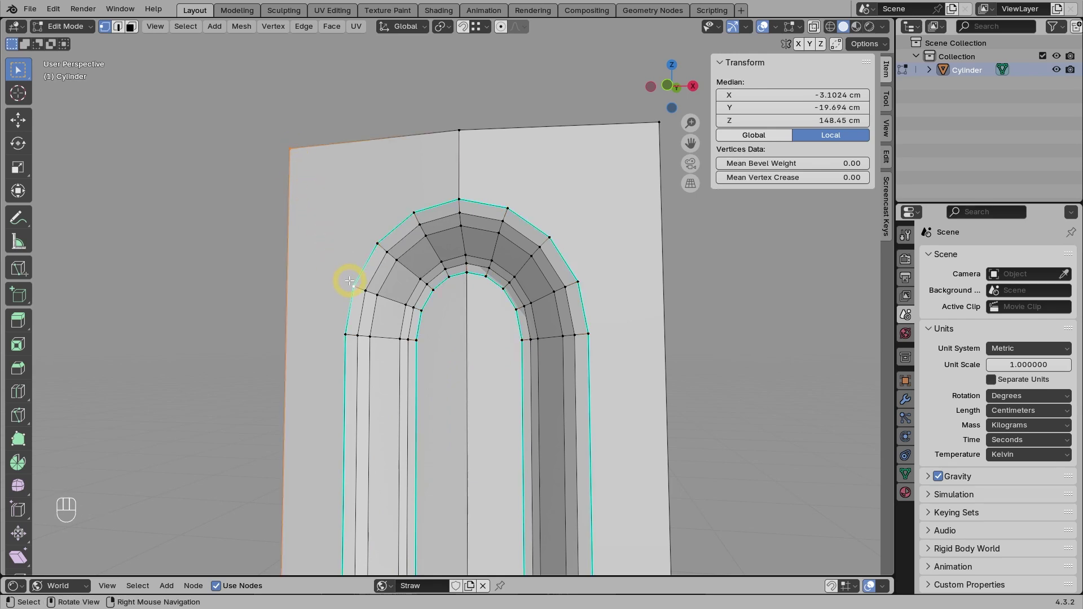
key("j")
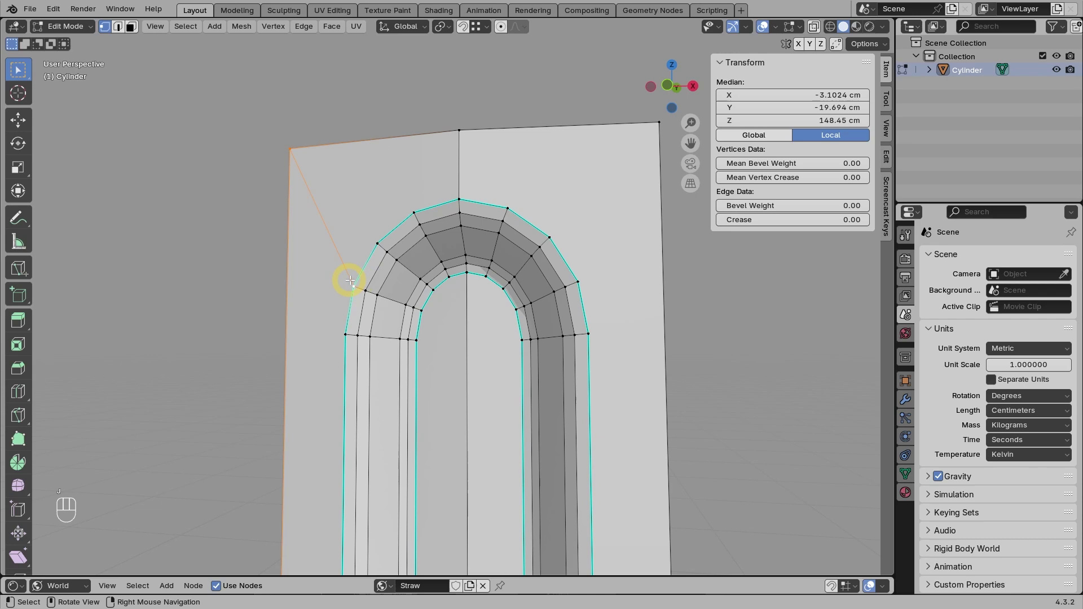
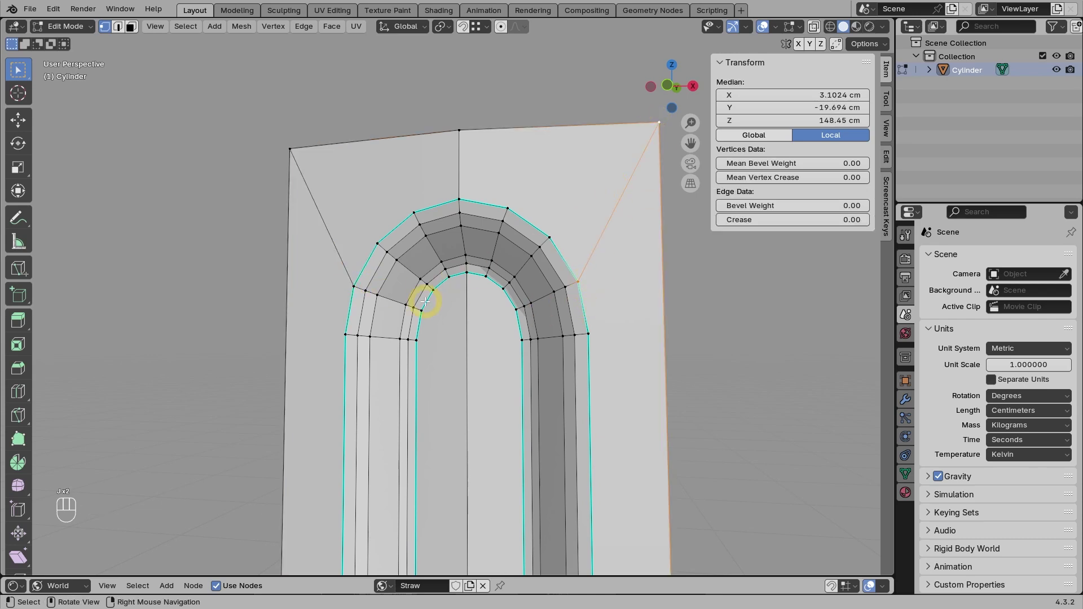
key("Tab")
left_click(543, 384)
middle_click(467, 386)
middle_click(451, 350)
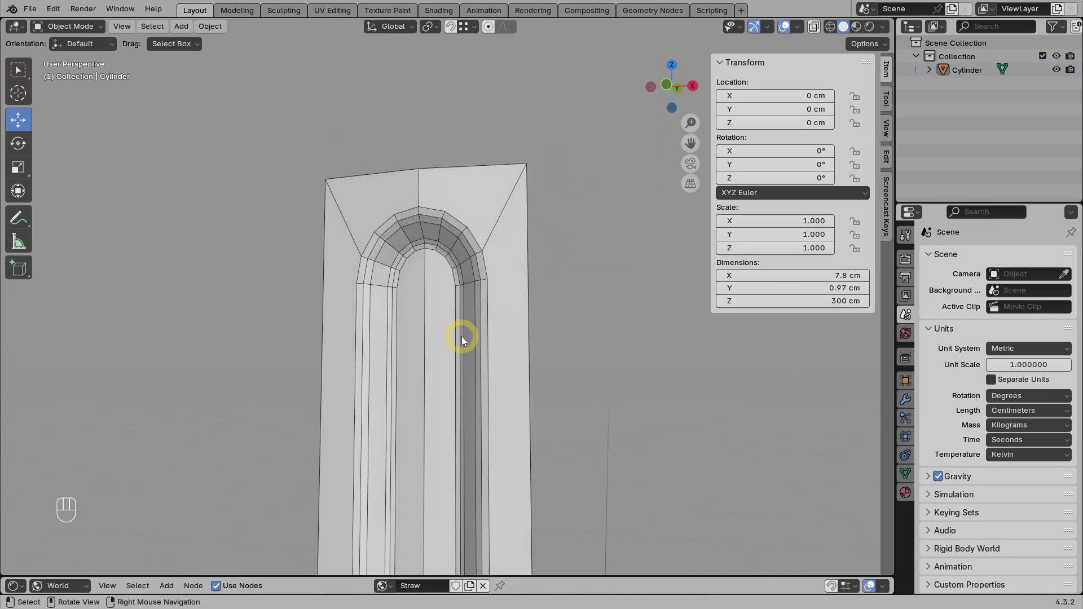
Set the flute strip to Shade Auto Smooth at 30° so the groove looks rounded
key("F5")
left_click(463, 340)
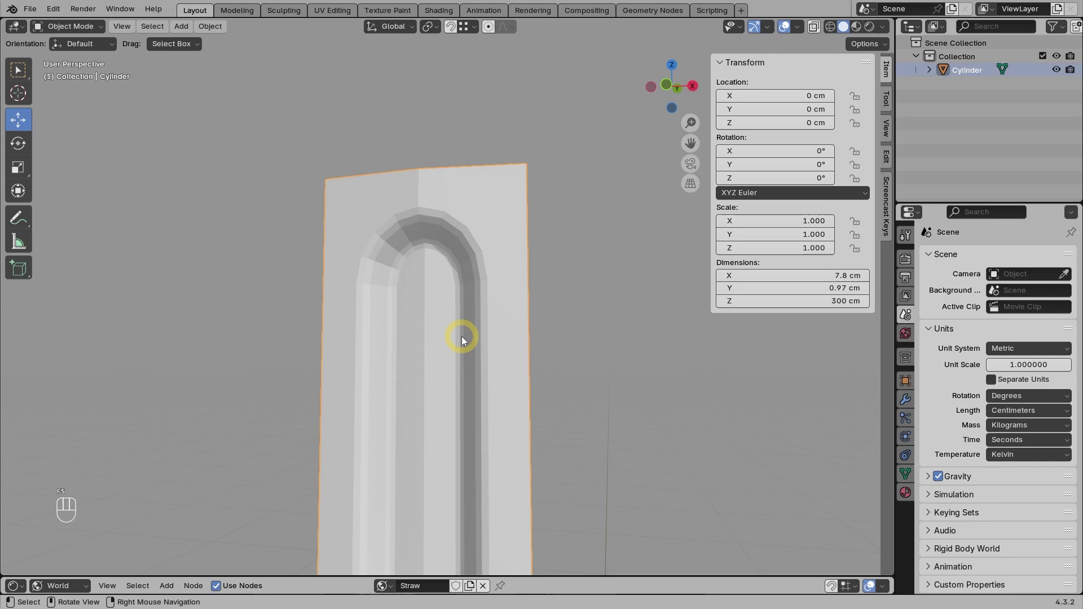
right_click(463, 340)
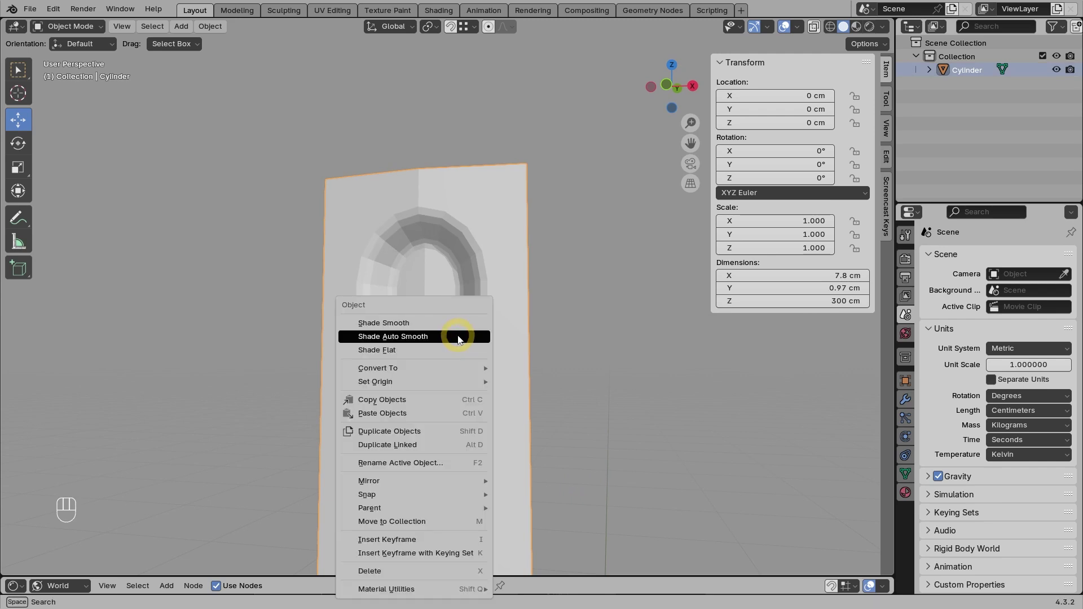
left_click_drag(422, 376, 497, 376)
left_click_drag(496, 375, 444, 388)
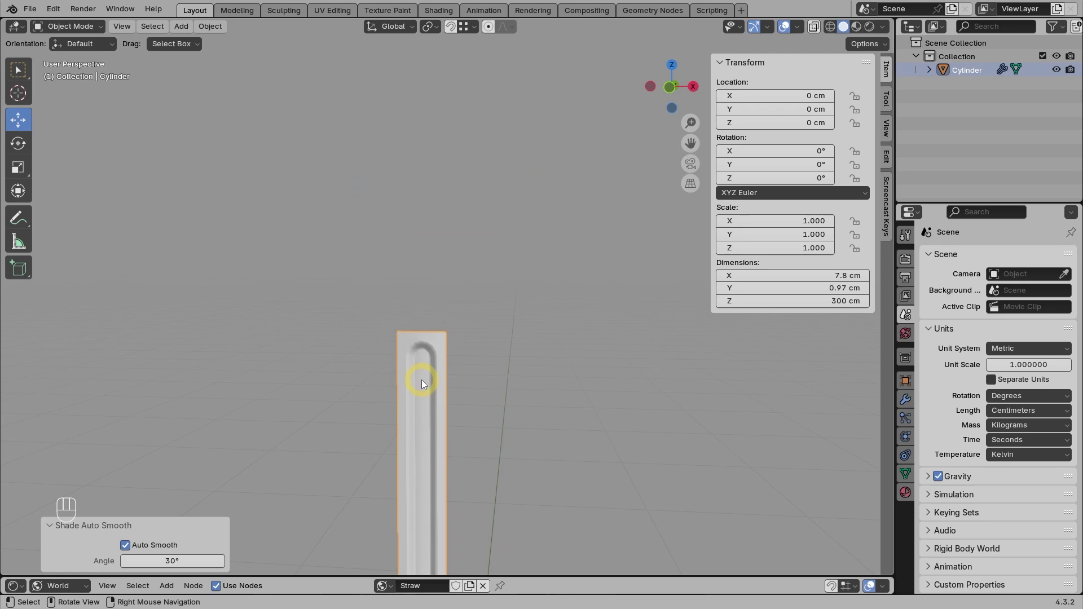
Pull the view back and bring the strip's lower end into view
middle_click(436, 414)
left_click_drag(427, 423, 428, 268)
left_click_drag(432, 372, 435, 224)
left_click_drag(439, 429, 434, 270)
left_click_drag(429, 425, 428, 300)
left_click_drag(424, 391, 429, 320)
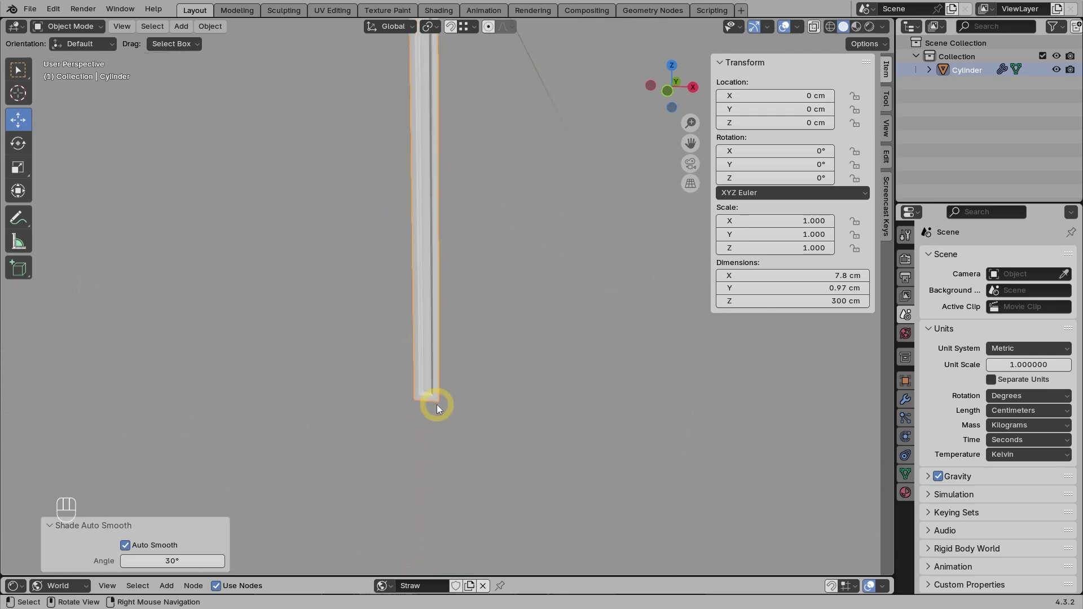
Add a Mirror modifier on Z with Bisect Z so both strip ends are rounded
middle_click(906, 403)
left_click_drag(958, 261, 957, 261)
left_click(999, 304)
left_click(1054, 302)
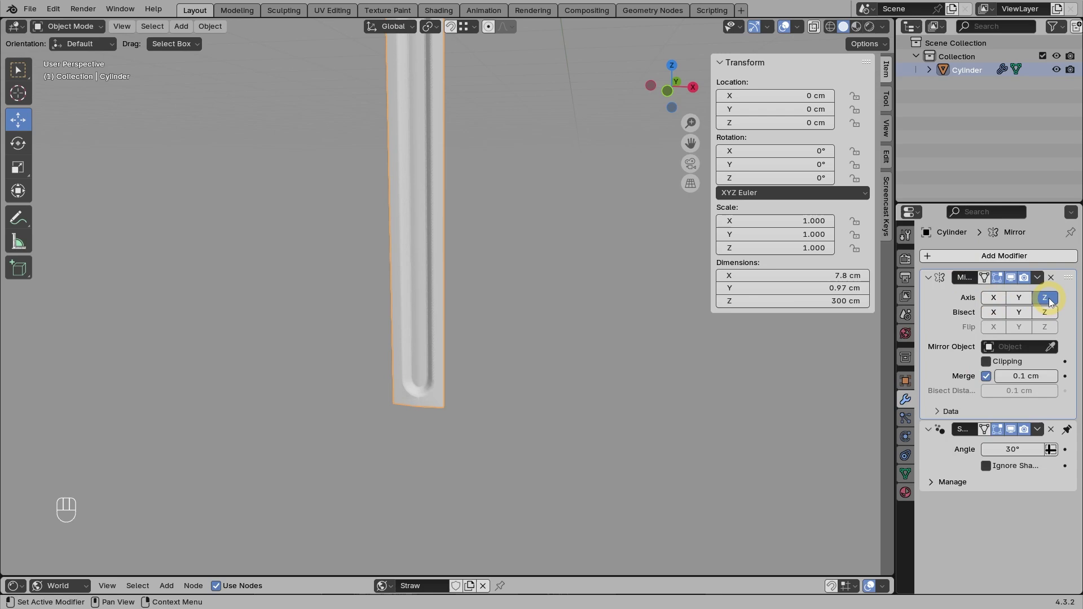
left_click(1056, 314)
left_click_drag(445, 341, 451, 289)
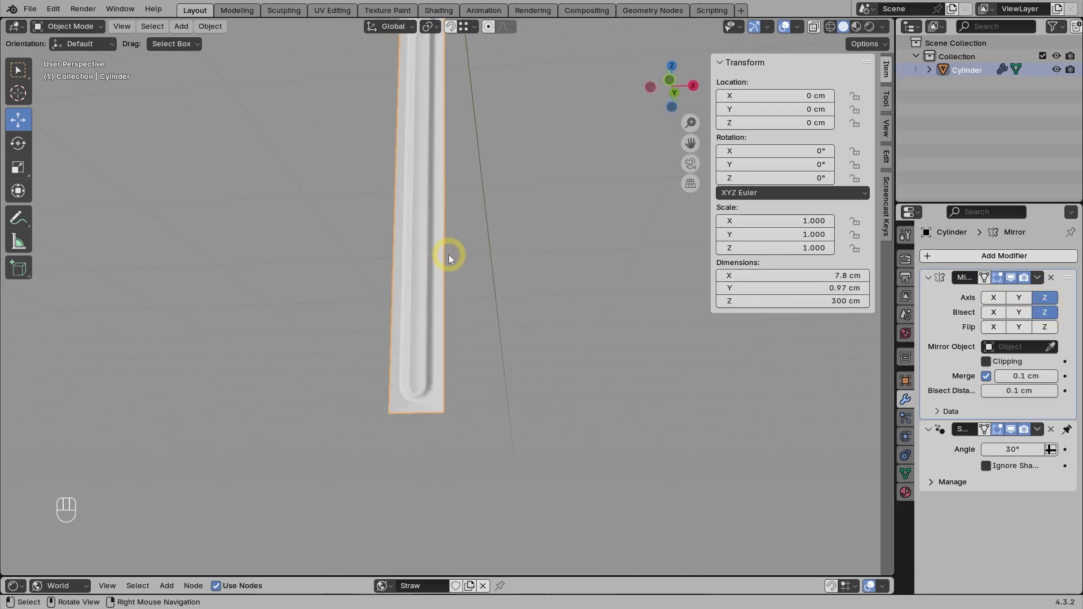
Apply the mirror and review the full 300 cm strip from a distance
left_click_drag(460, 182, 467, 388)
middle_click(481, 255)
left_click_drag(466, 176, 474, 355)
left_click_drag(460, 222, 461, 274)
left_click_drag(500, 268, 479, 319)
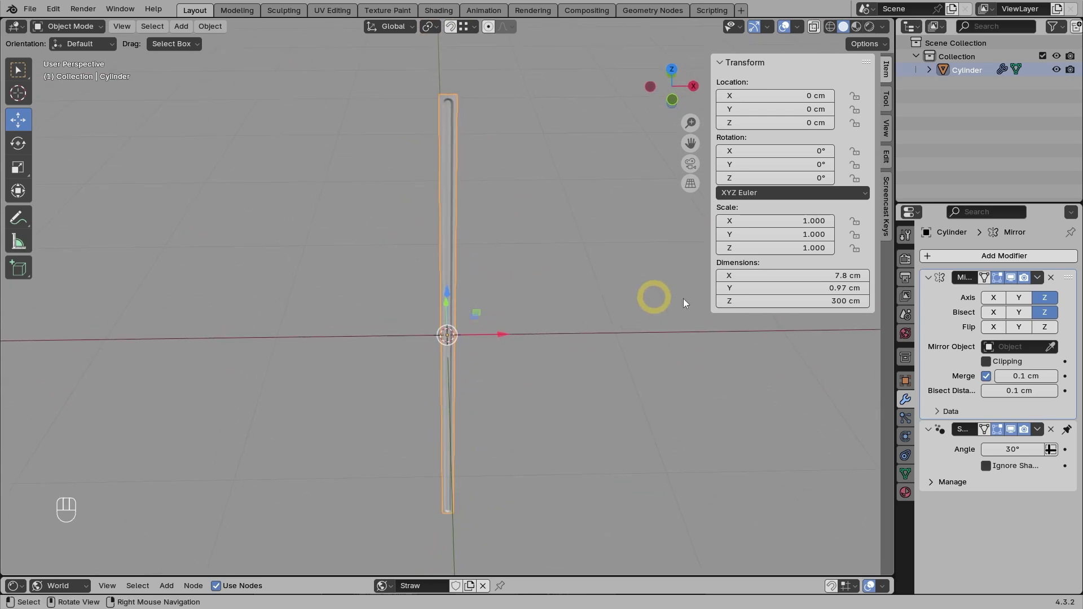
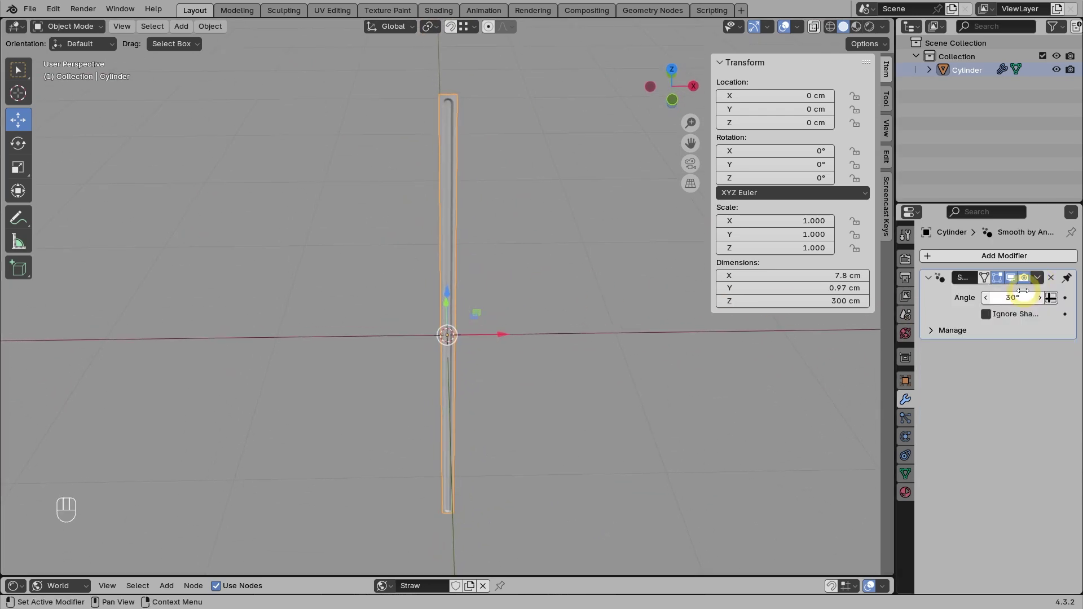
middle_click(514, 253)
left_click_drag(521, 209, 511, 359)
left_click_drag(480, 331, 499, 343)
Spin the whole strip mesh 12 steps around the Z axis to form a ring of flutes
key("1")
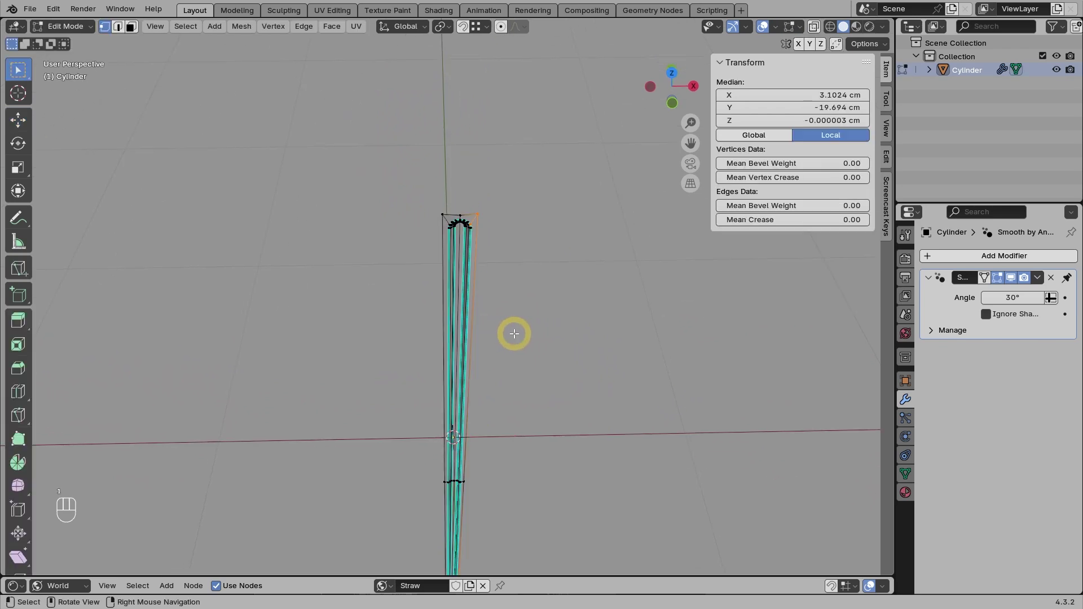
key("a")
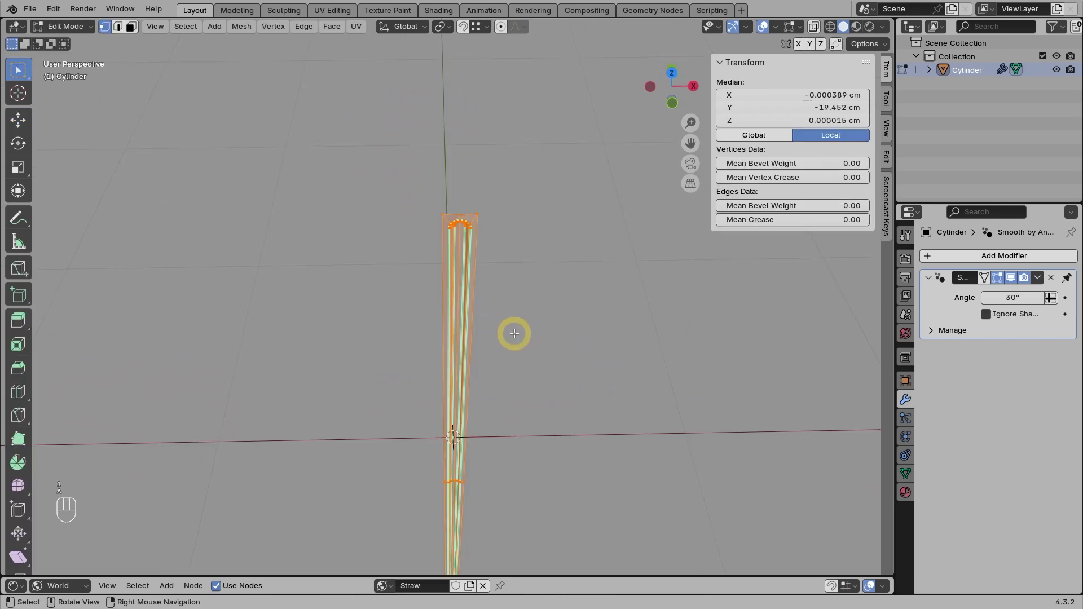
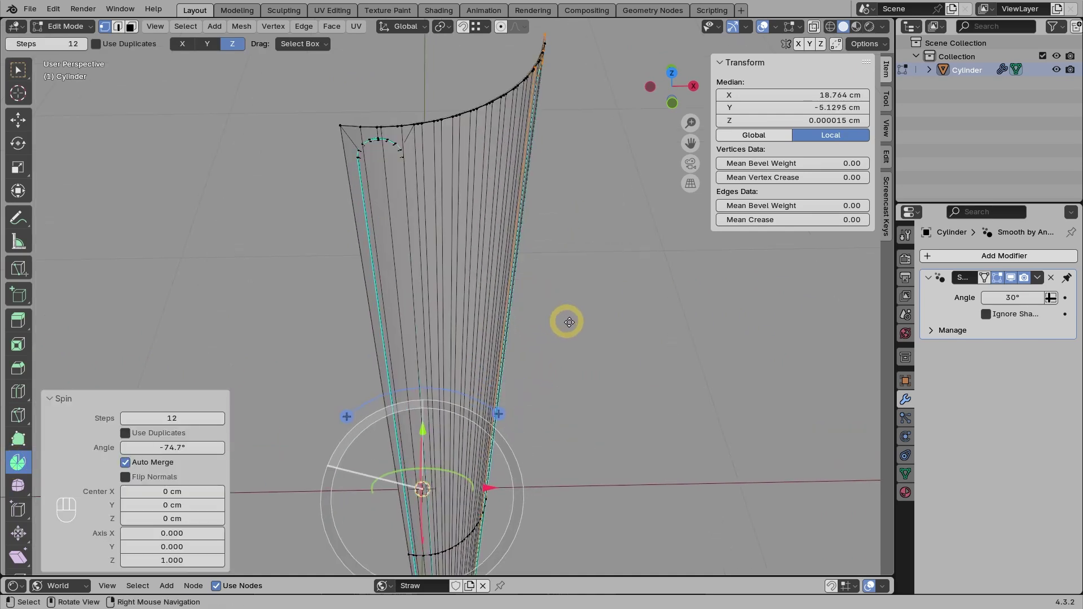
left_click_drag(540, 315, 504, 308)
middle_click(504, 308)
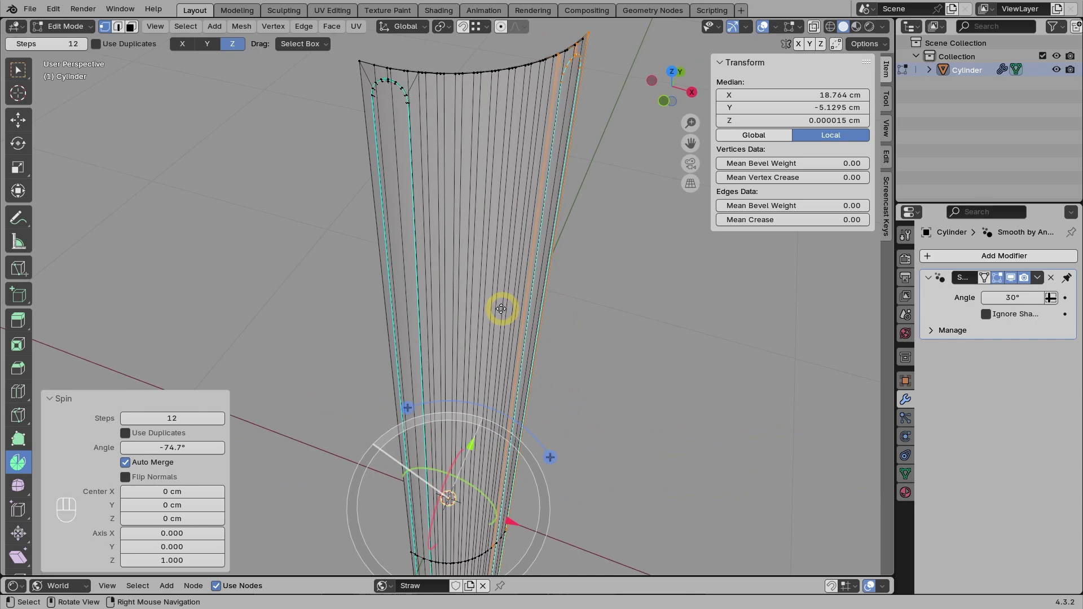
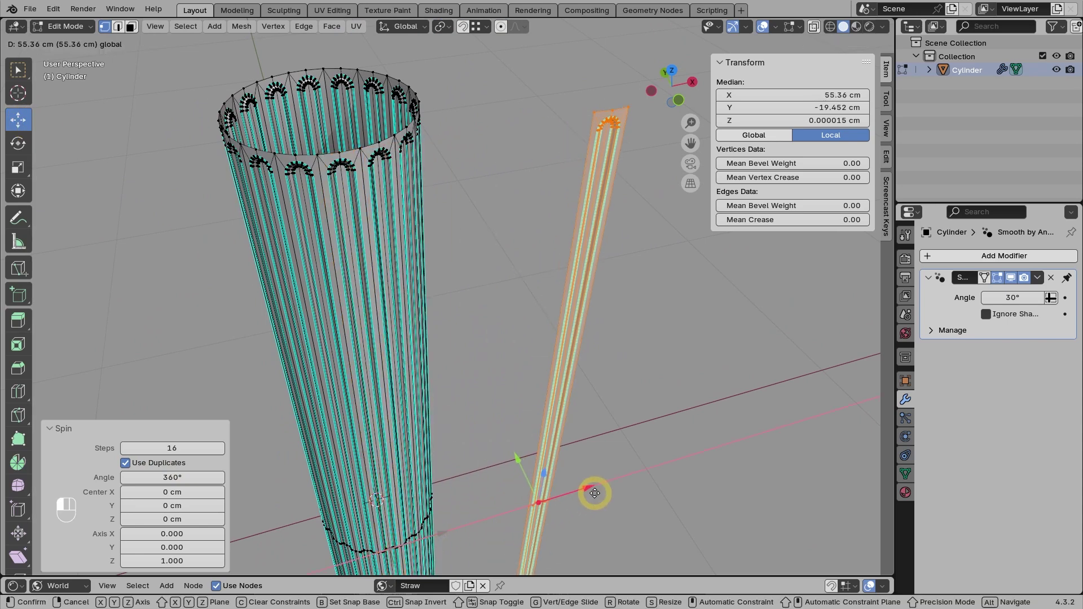
Delete the leftover flute strip and merge all overlapping vertices by distance, closing the fluted ring
key("x")
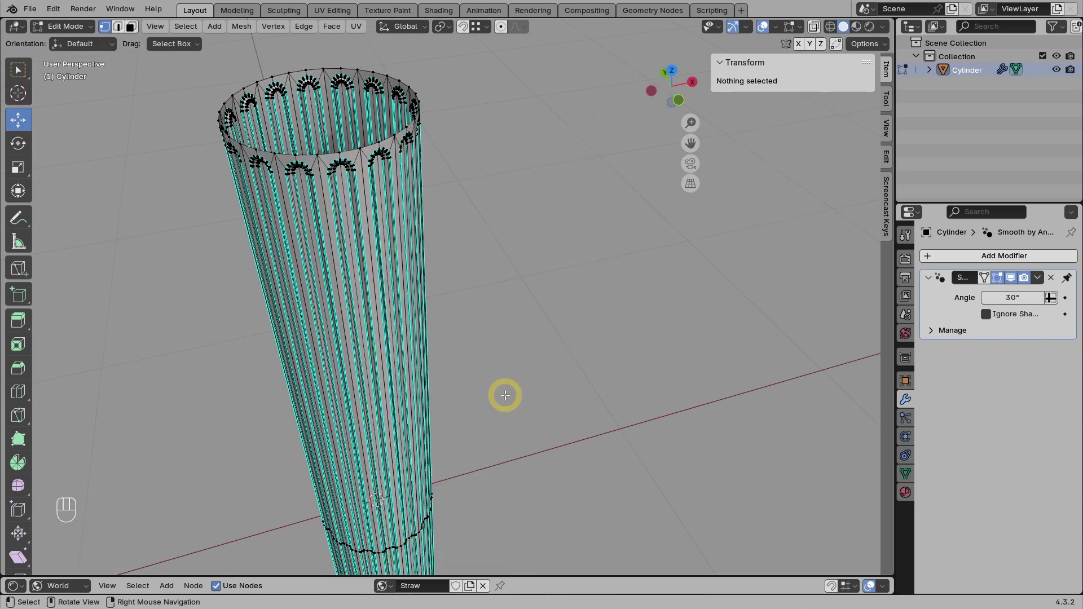
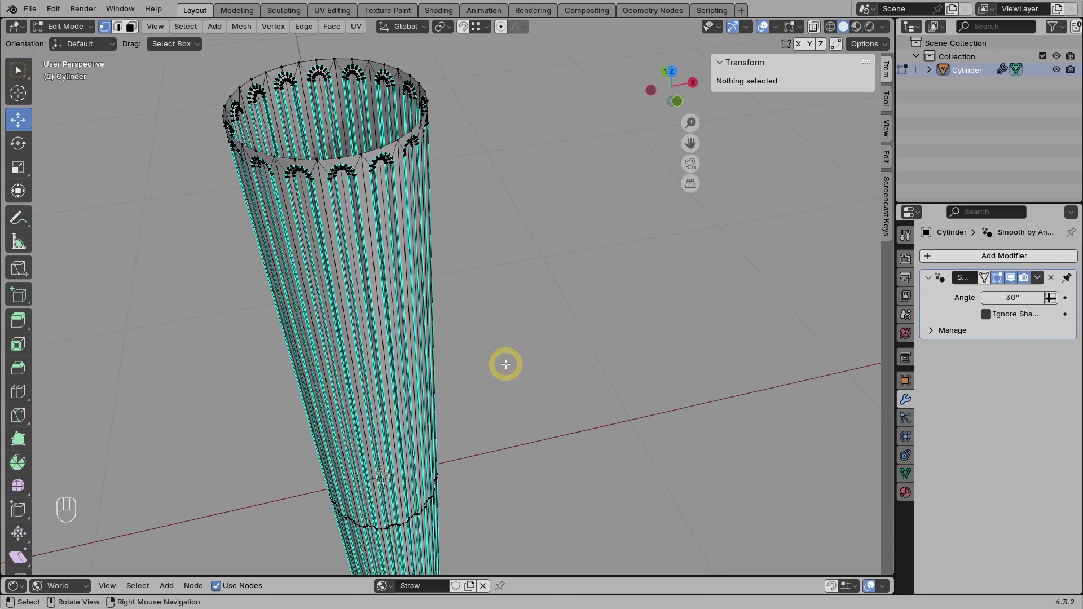
key("a")
key("m")
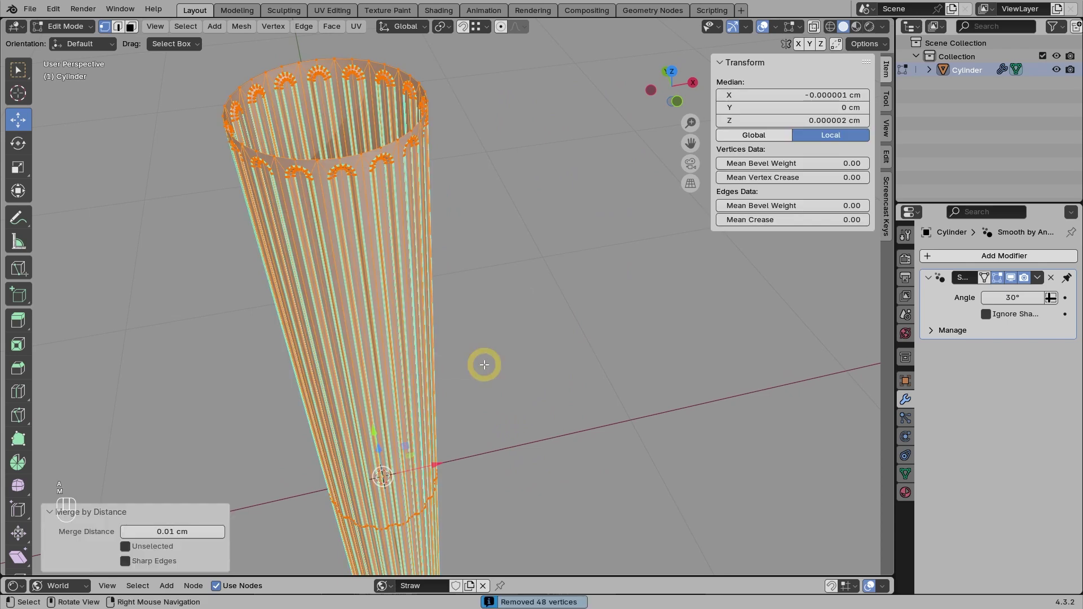
key("Tab")
left_click_drag(510, 420, 475, 400)
left_click_drag(475, 400, 515, 355)
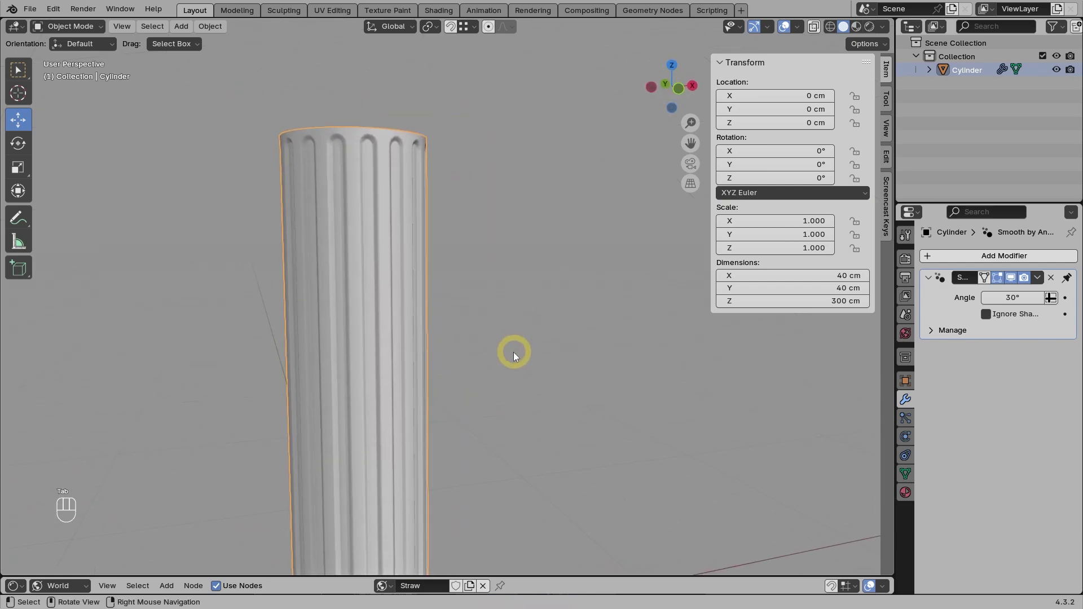
left_click_drag(480, 421, 447, 285)
left_click_drag(470, 389, 411, 374)
left_click_drag(461, 334, 448, 397)
middle_click(463, 329)
middle_click(468, 292)
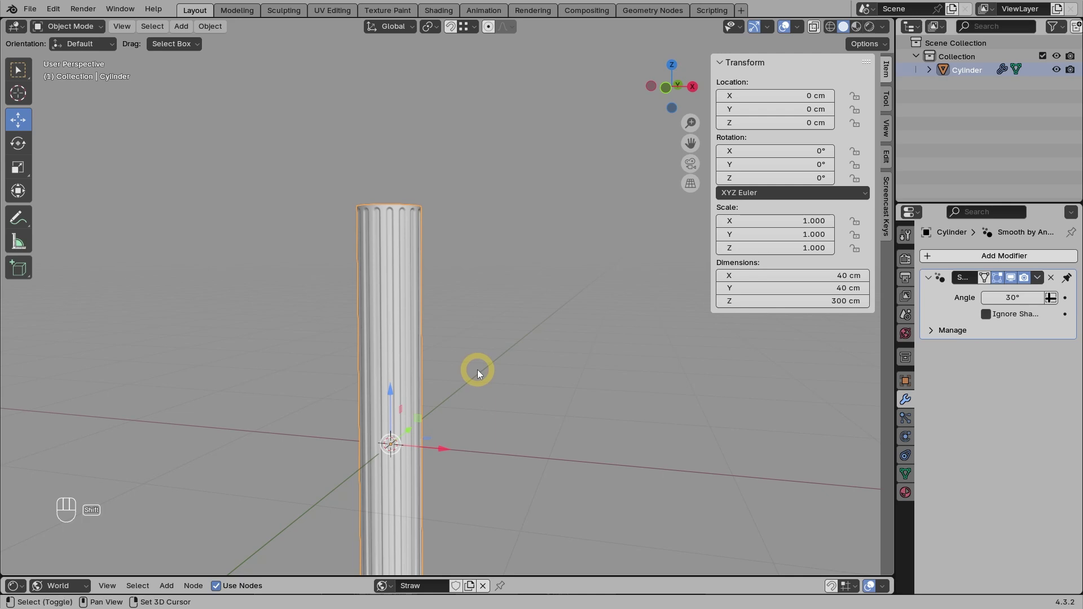
Bring up the add-object search to place a cylinder for the column's cap
key("shift+a")
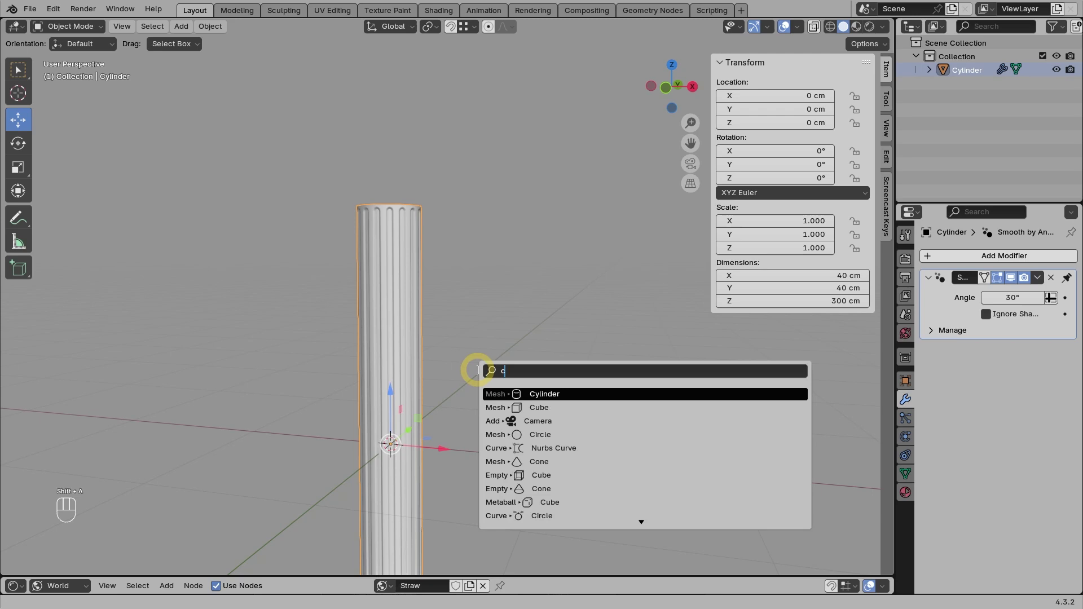
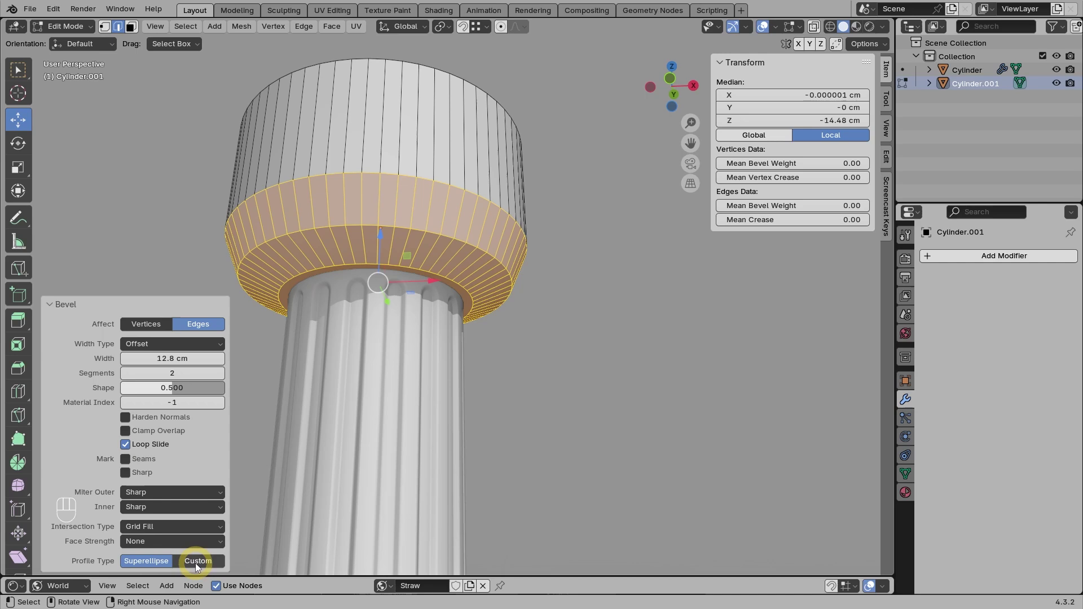
Switch the cap's 12.8 cm bevel to a Custom profile and reshape its curve into a molding
left_click(196, 566)
left_click_drag(75, 338, 81, 380)
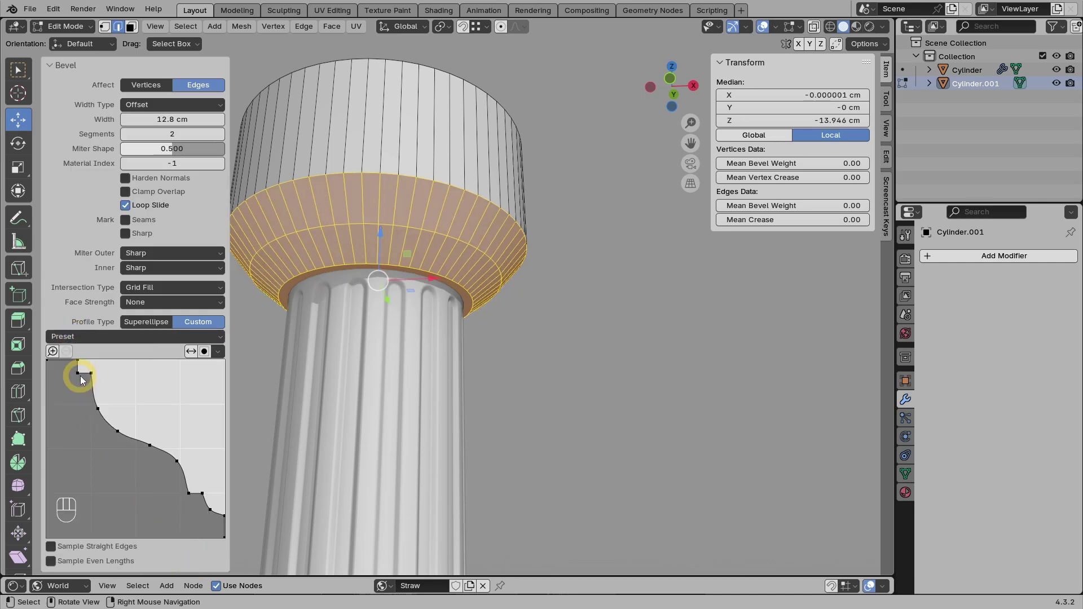
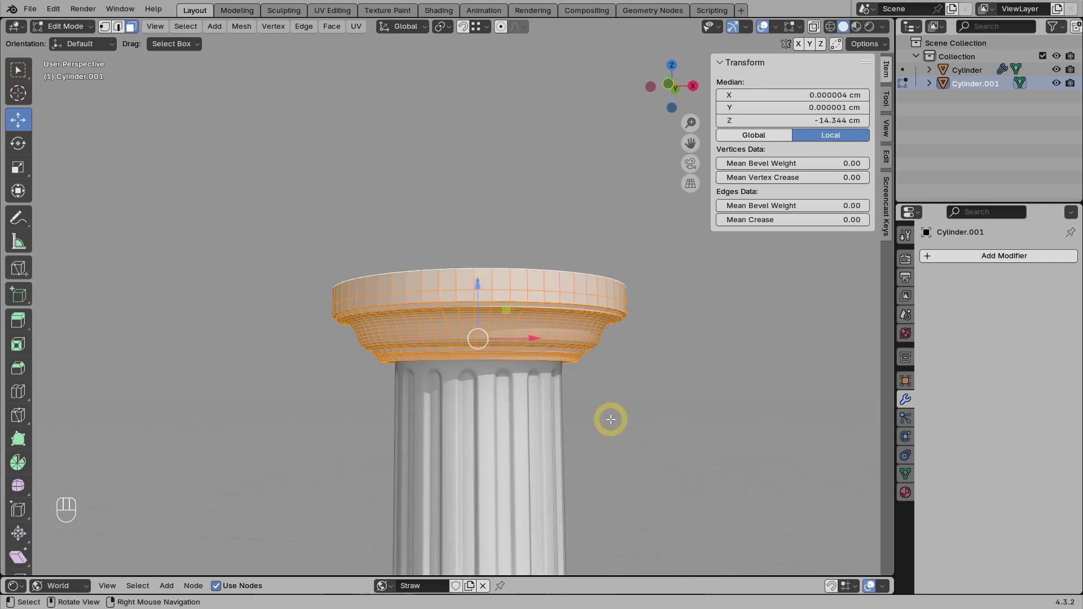
Scale the cap along Z to about 18.9 cm tall and lift it above the fluted shaft
key("s")
key("z")
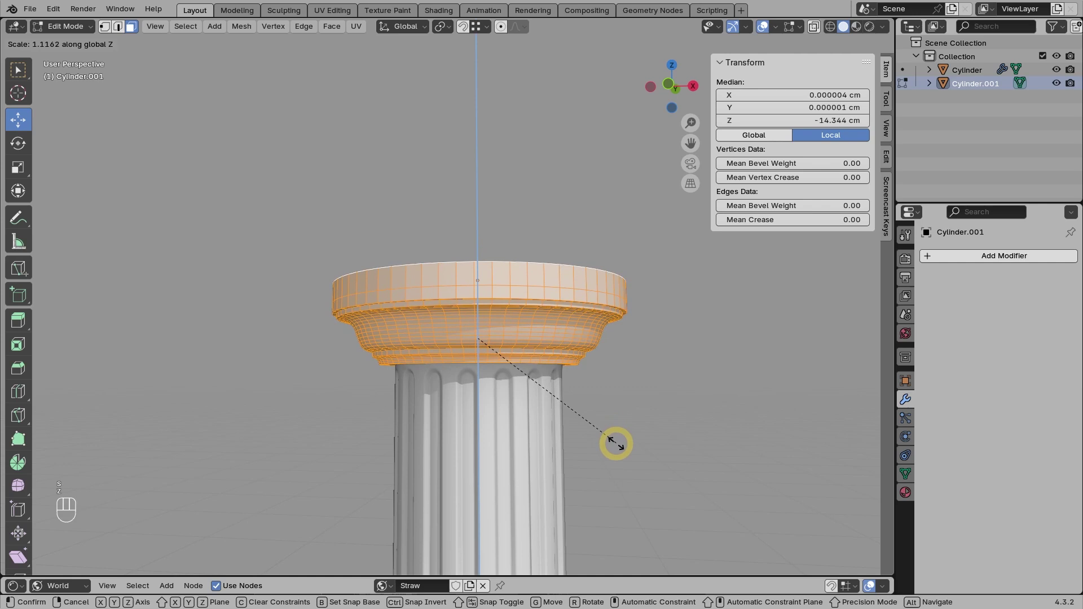
key("Tab")
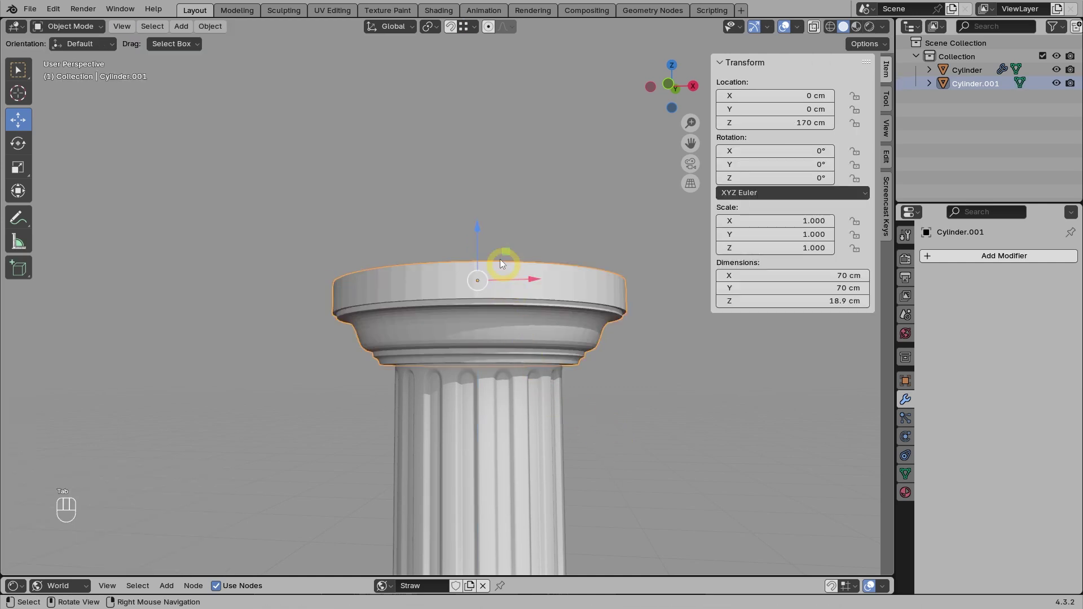
left_click_drag(479, 235, 485, 169)
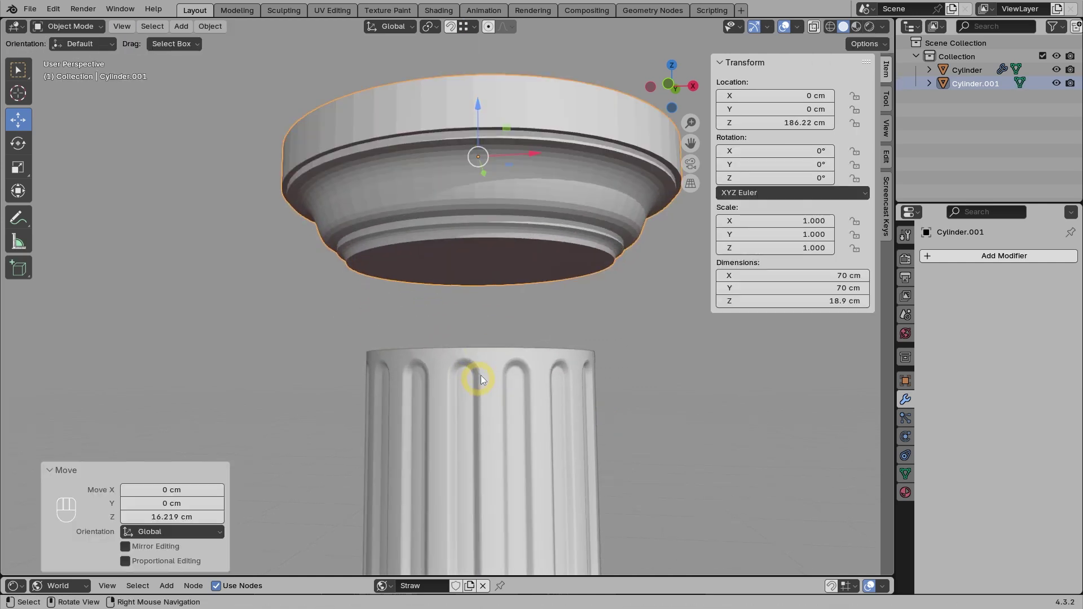
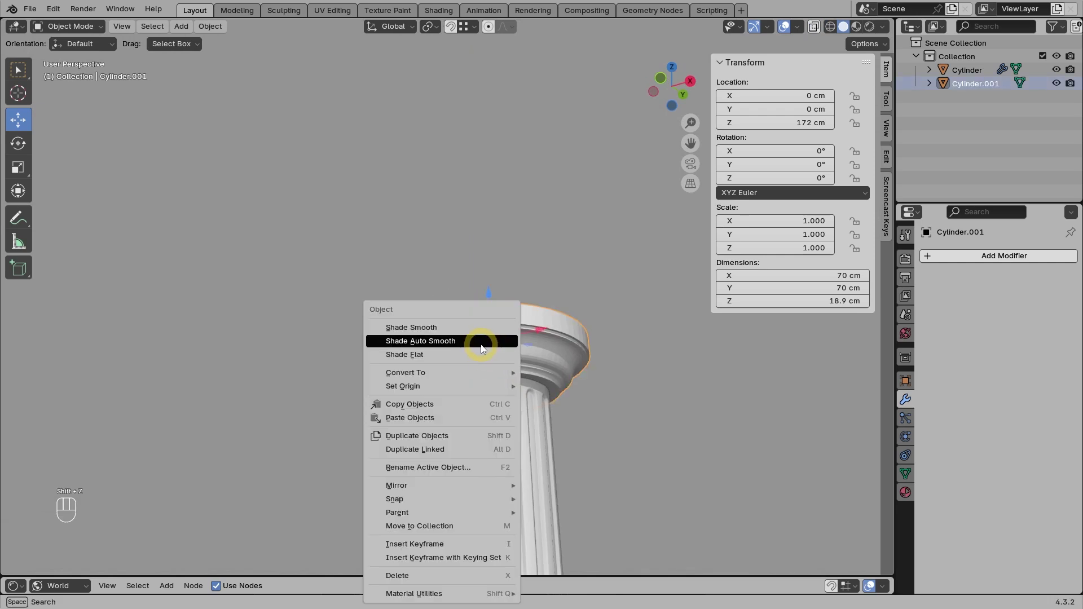
Apply Shade Auto Smooth to the cap and line up a straight-on view of the shaft's bottom
left_click(637, 413)
left_click_drag(507, 431, 454, 279)
left_click_drag(458, 318, 491, 351)
left_click_drag(469, 410, 461, 278)
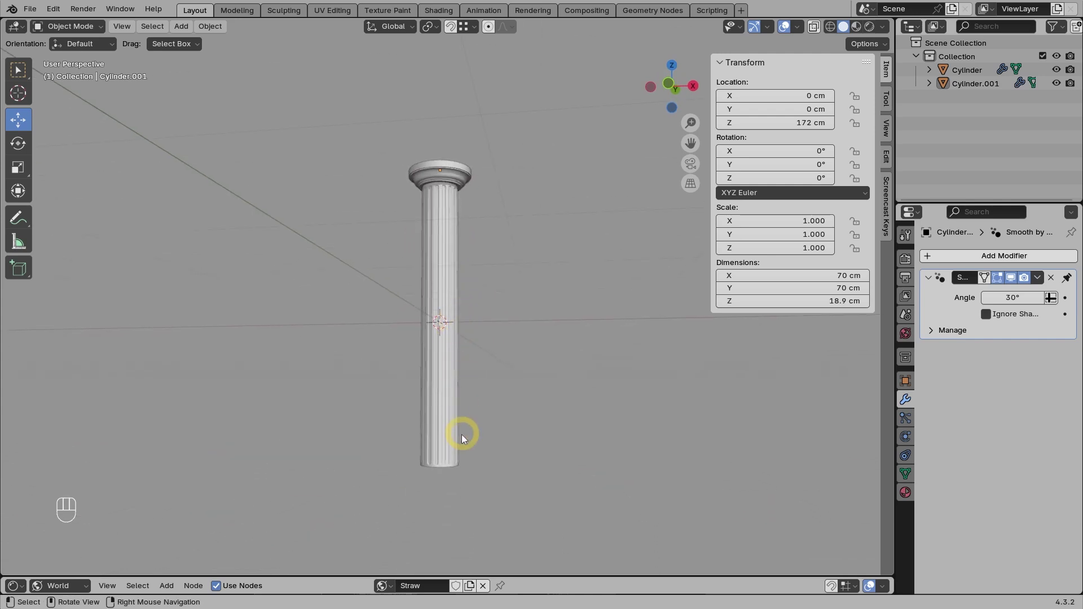
left_click_drag(456, 419, 452, 409)
left_click_drag(446, 349, 429, 324)
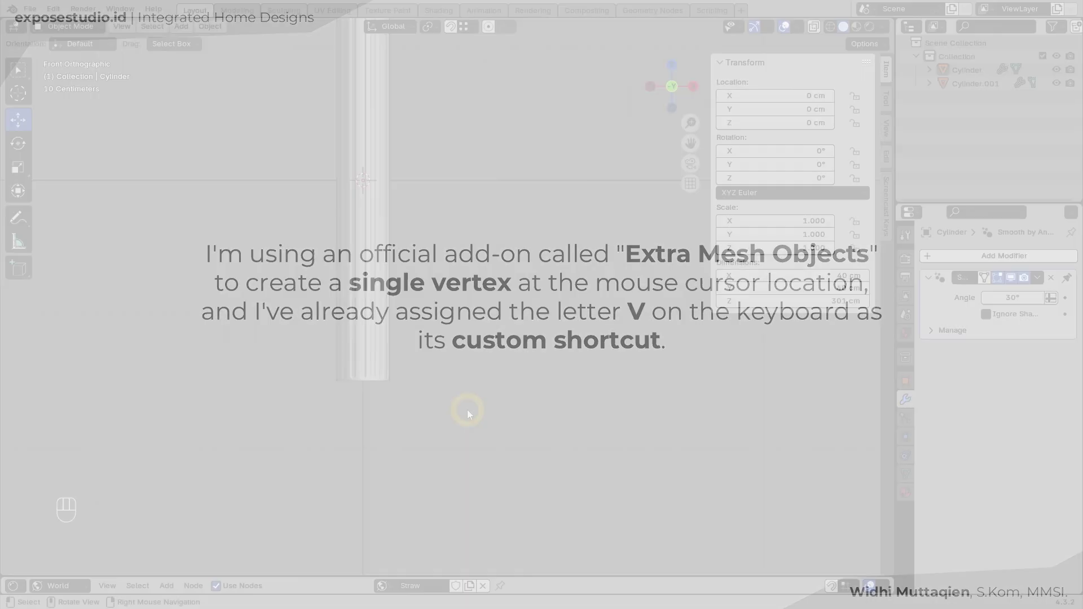
Add a single-vertex object at the base's outer edge and extrude its first vertical profile point
key("v")
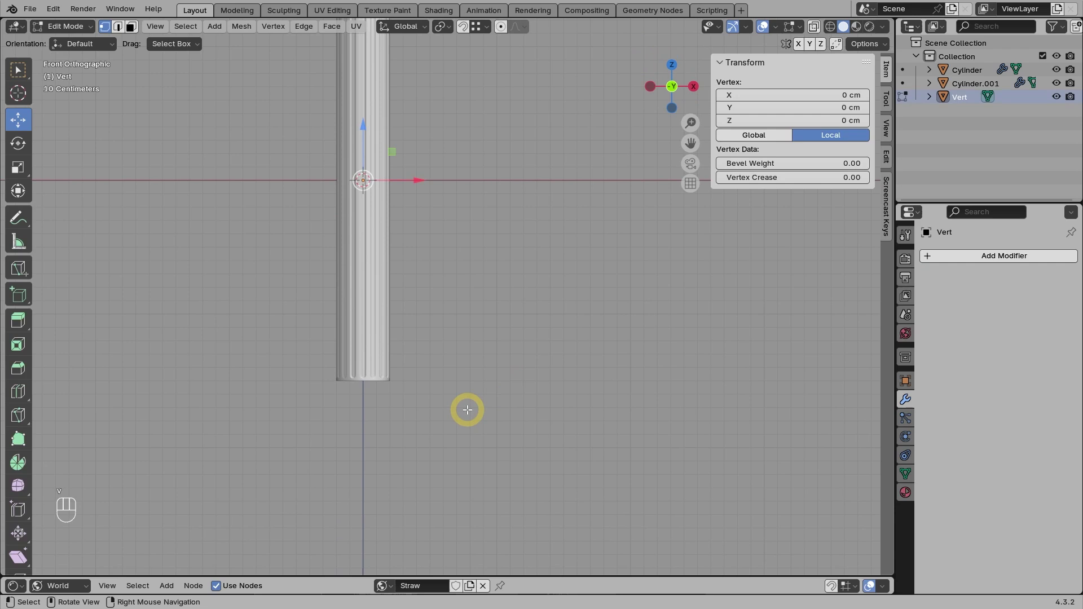
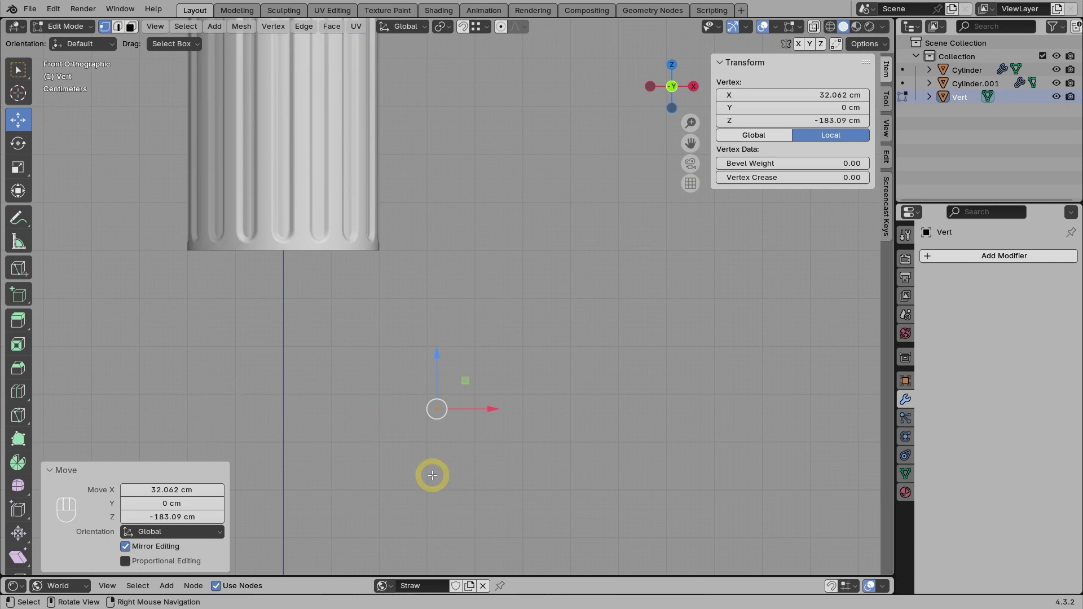
left_click_drag(490, 409, 515, 413)
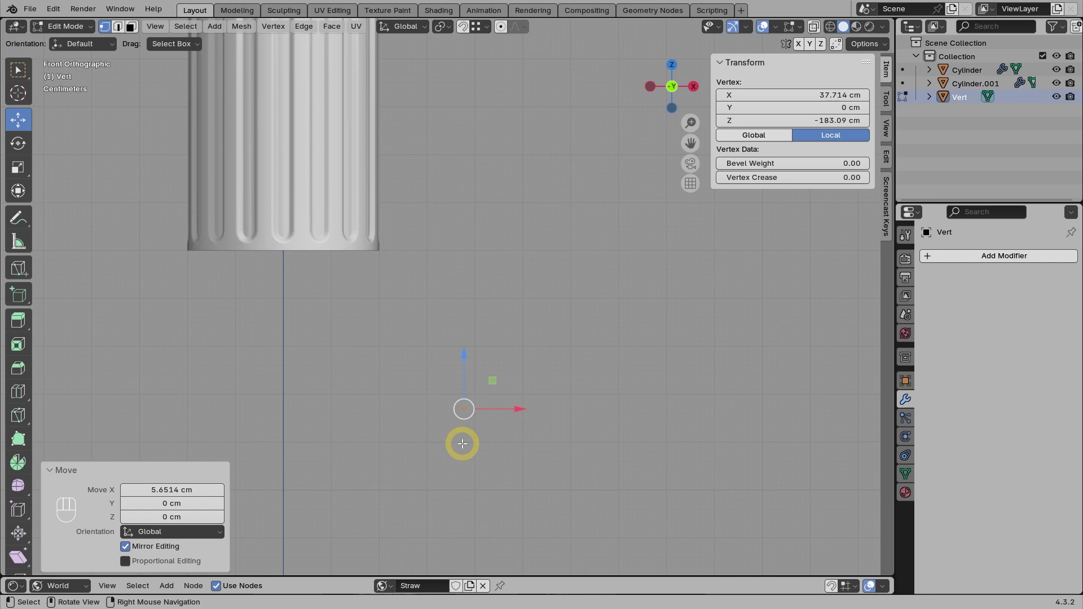
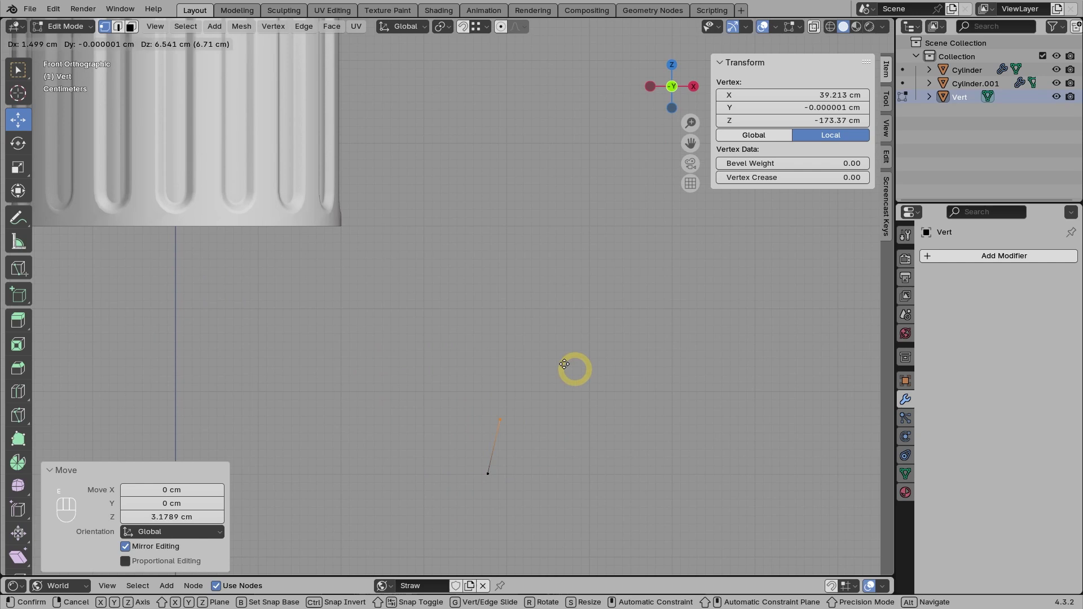
key("e")
key("z")
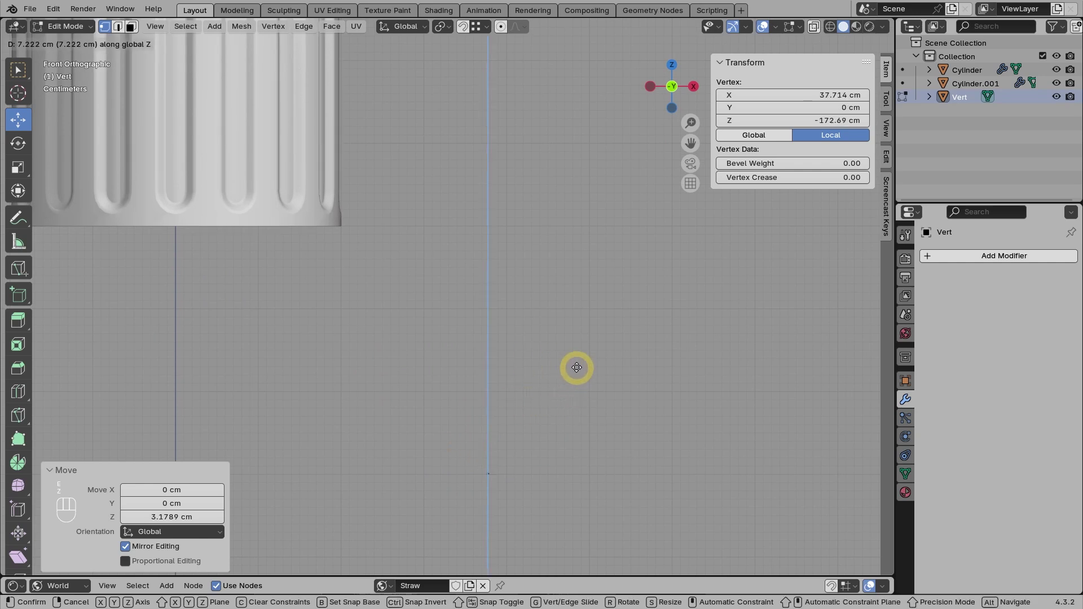
left_click(583, 346)
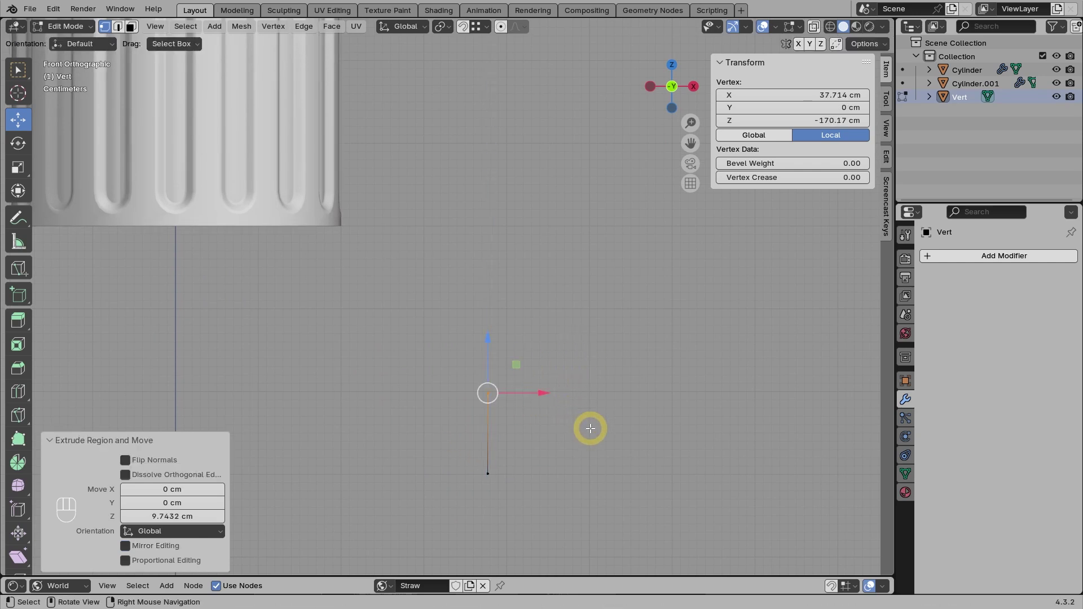
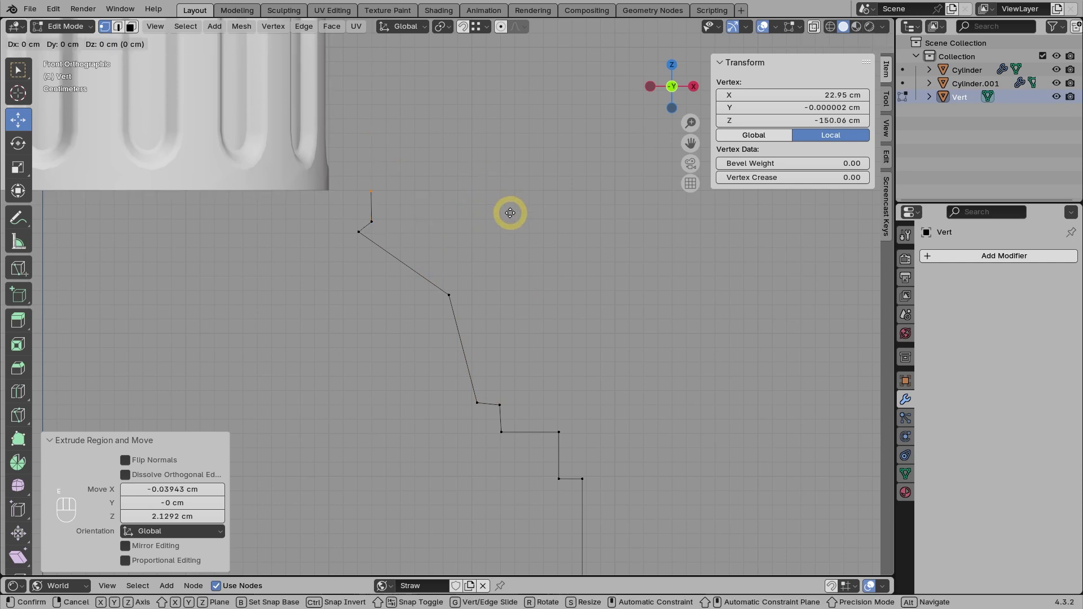
Extrude the final horizontal profile point along X to meet the shaft's bottom edge
key("e")
key("x")
left_click(455, 212)
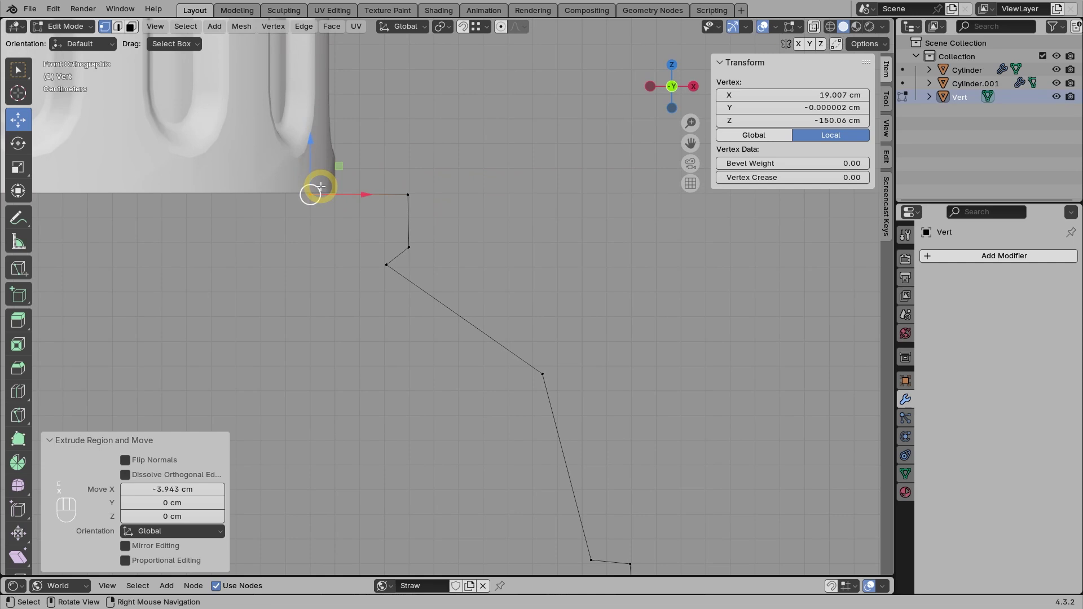
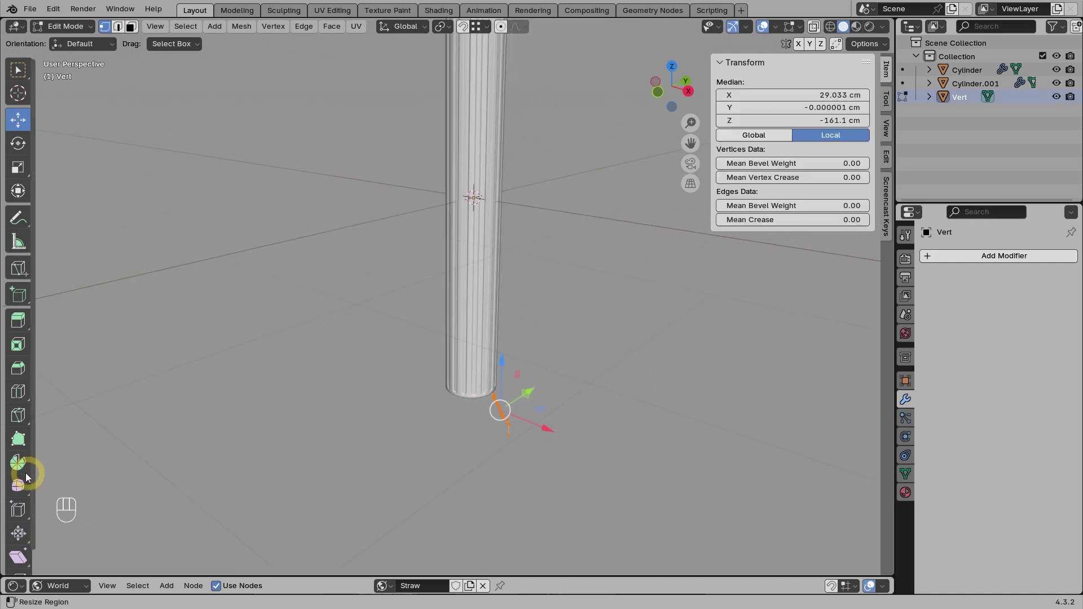
Spin the stepped profile a full 360° in 12 steps into a round molded base
left_click(23, 469)
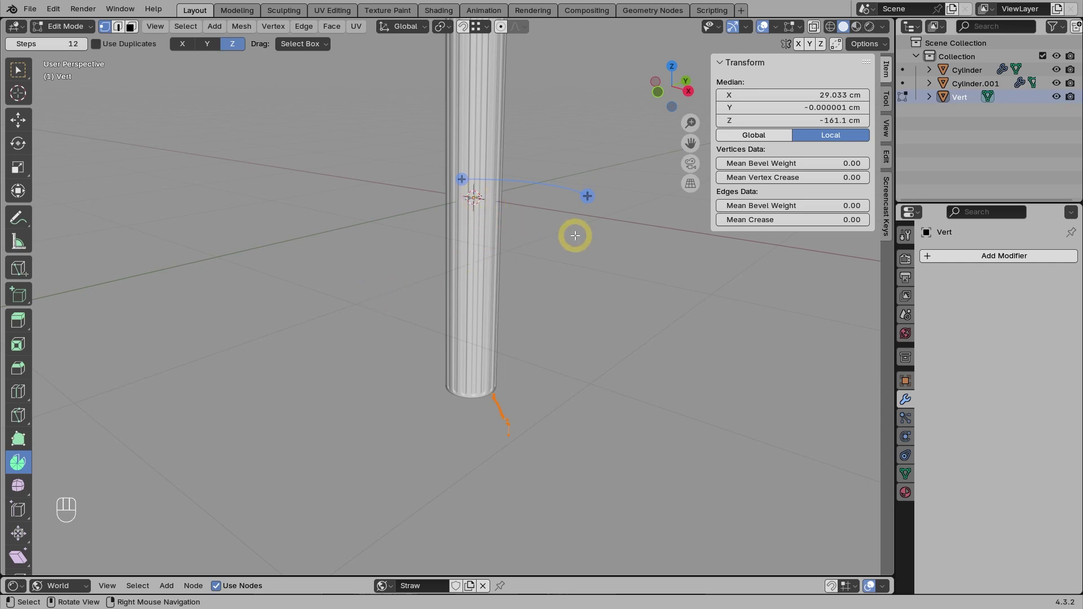
left_click(591, 198)
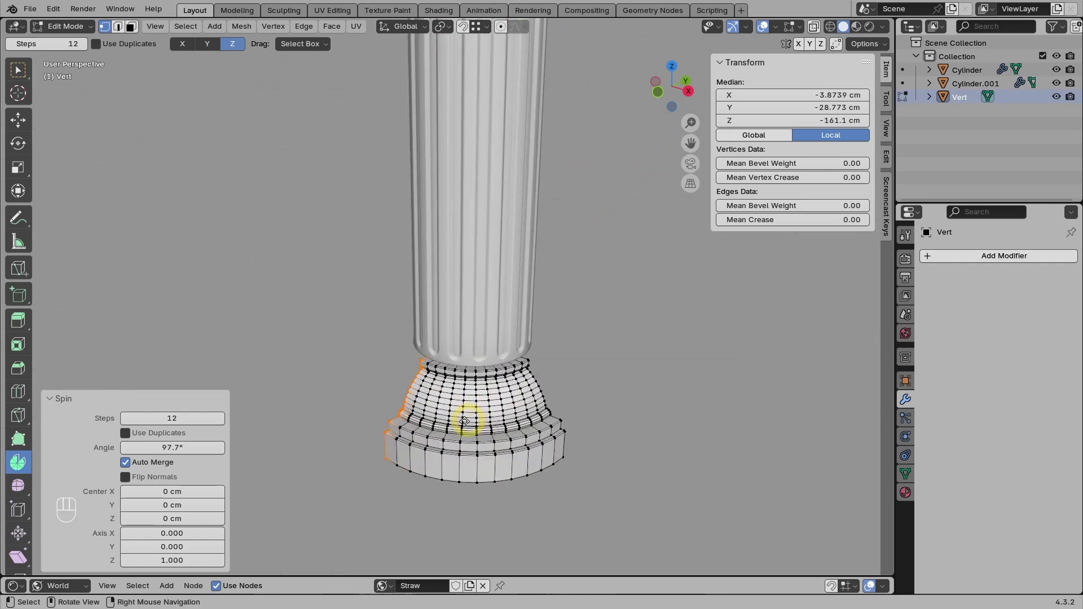
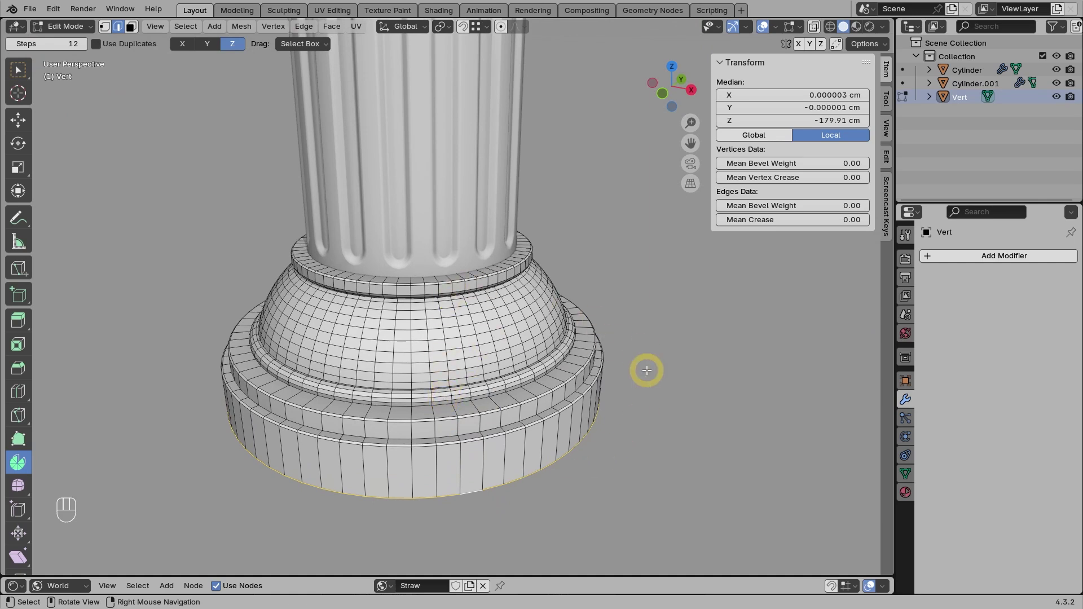
Recalculate the base's normals outward using the Face Orientation overlay, then give it 30° Shade Auto Smooth
key("F6")
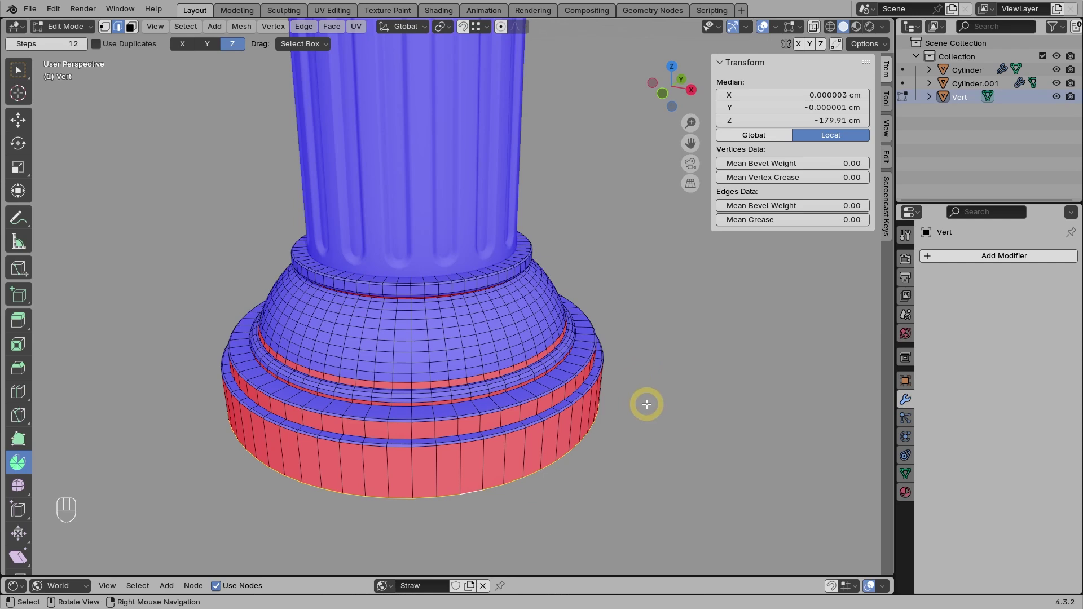
key("a")
key("shift+n")
key("Tab")
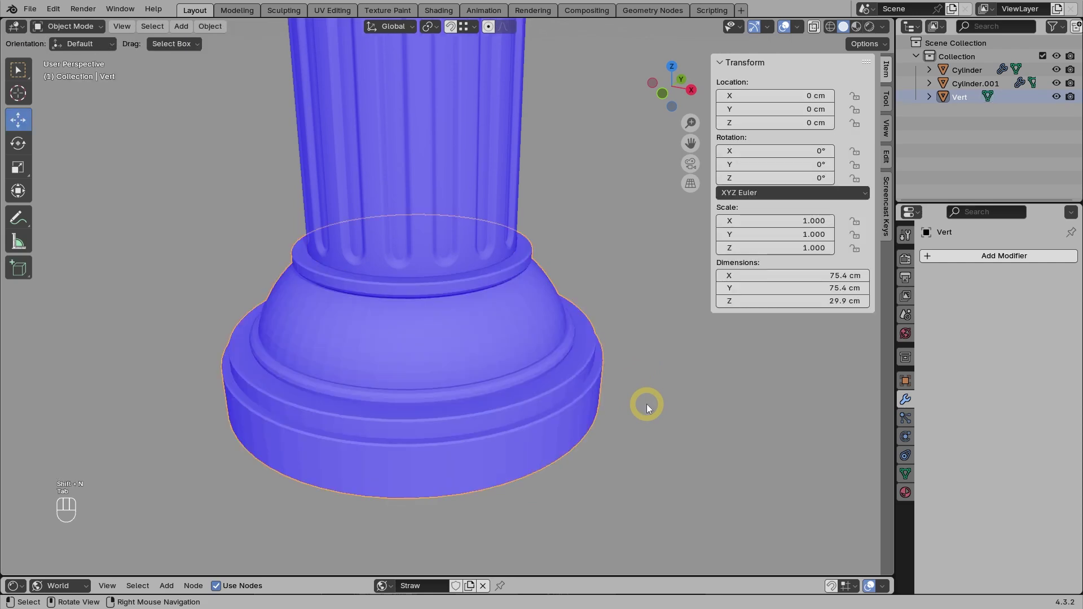
key("F6")
left_click_drag(534, 405, 497, 346)
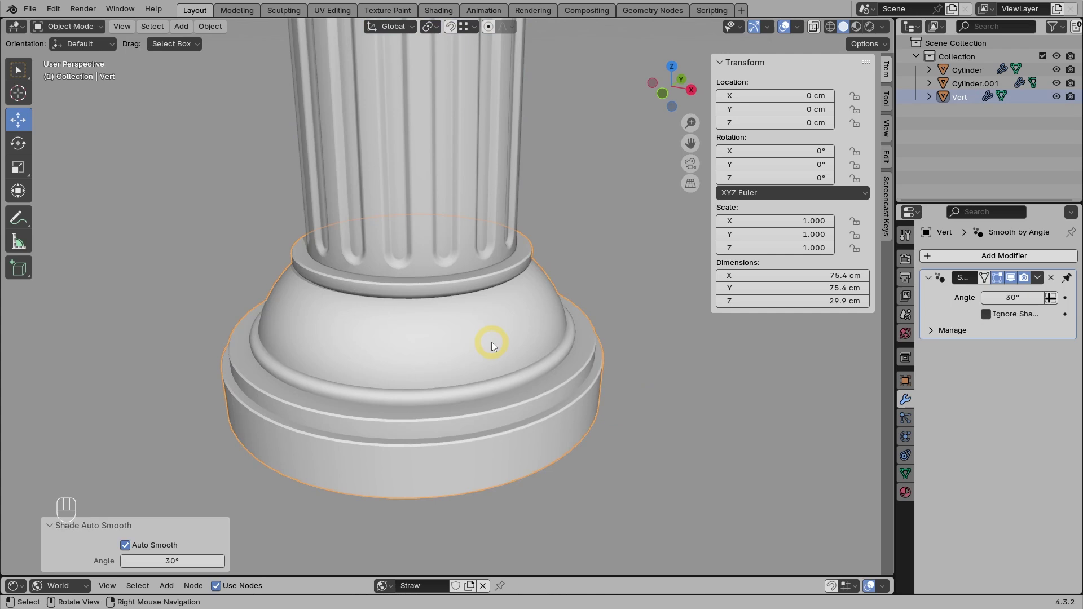
left_click(681, 427)
left_click_drag(496, 392, 590, 339)
left_click_drag(591, 340, 514, 383)
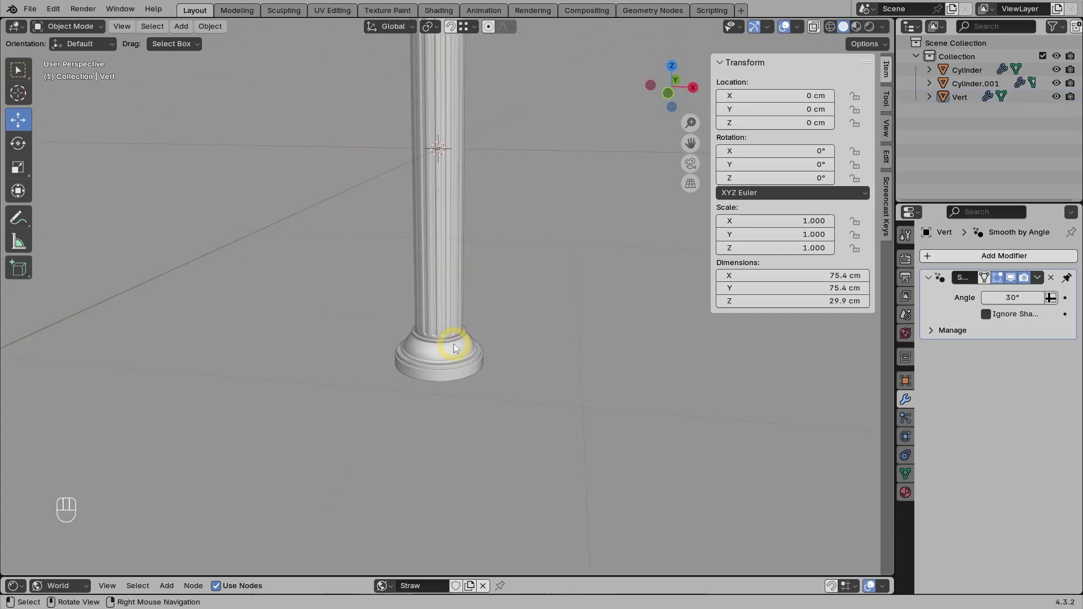
left_click_drag(483, 299, 454, 356)
left_click_drag(446, 355, 451, 337)
left_click_drag(484, 324, 464, 357)
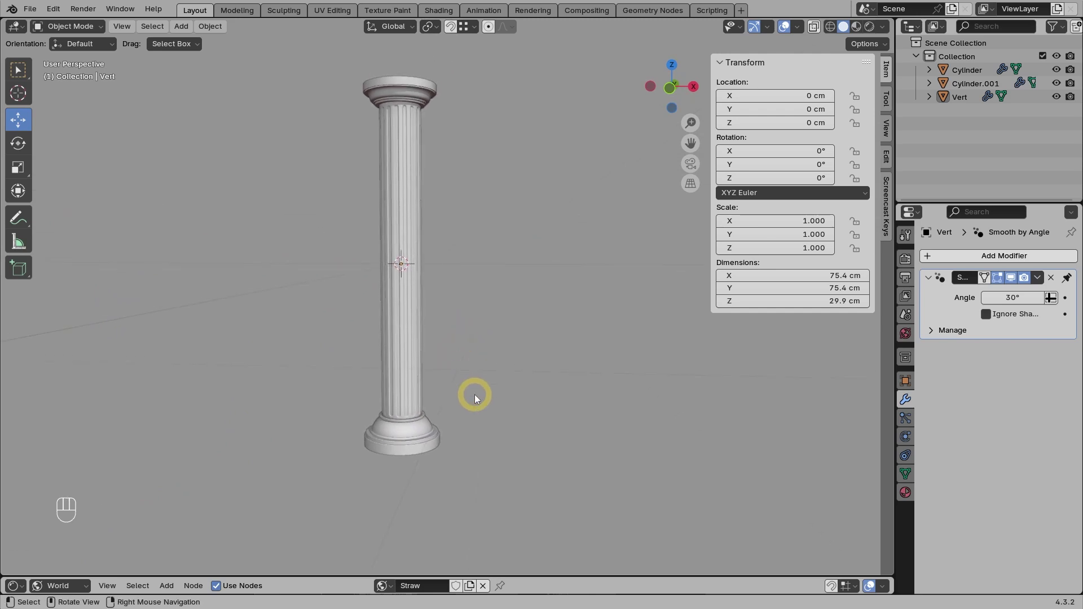